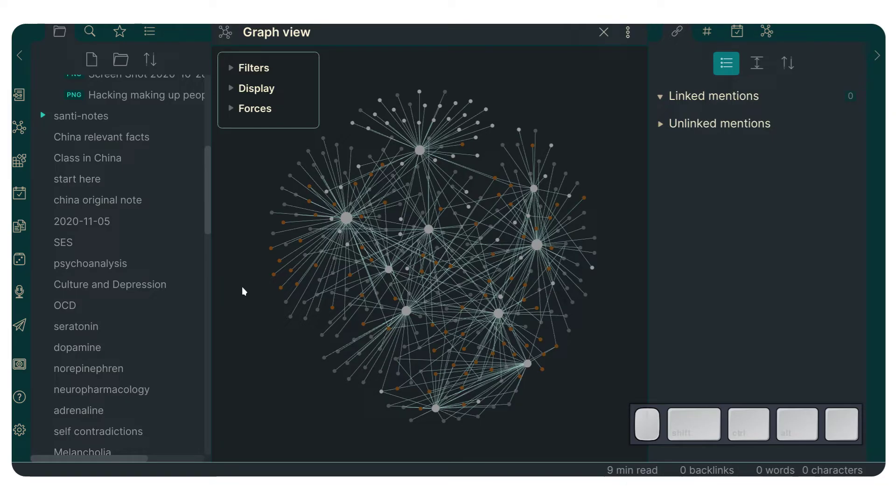
- Open 'start here' from the file explorer, move through its links and follow the Aggression link
left_click(108, 189)
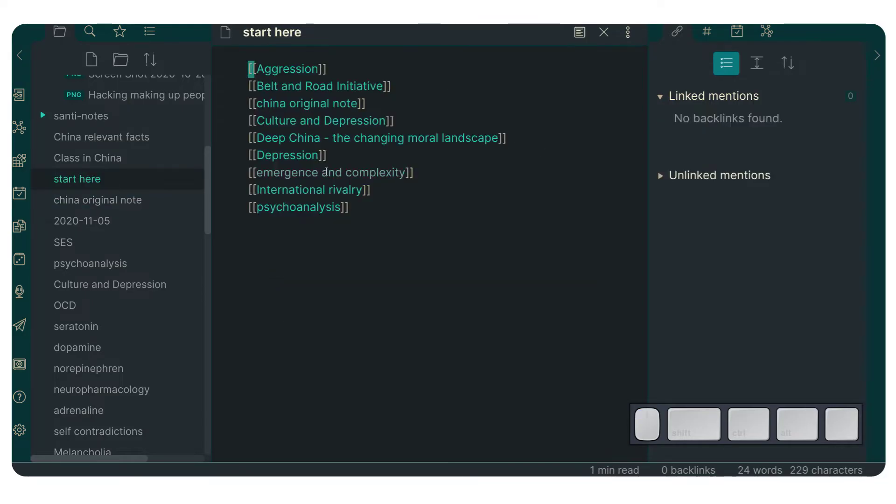
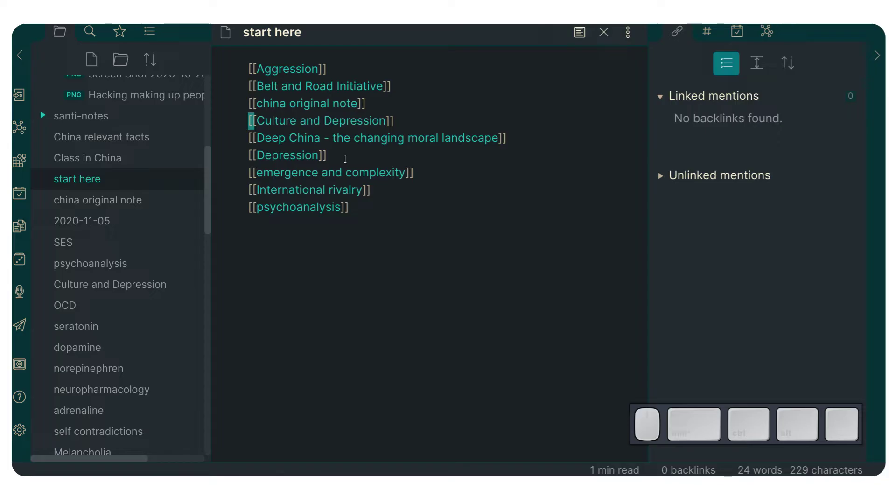
key("k")
key("l")
key("alt+Return")
key("alt+Escape")
scroll("down", 3)
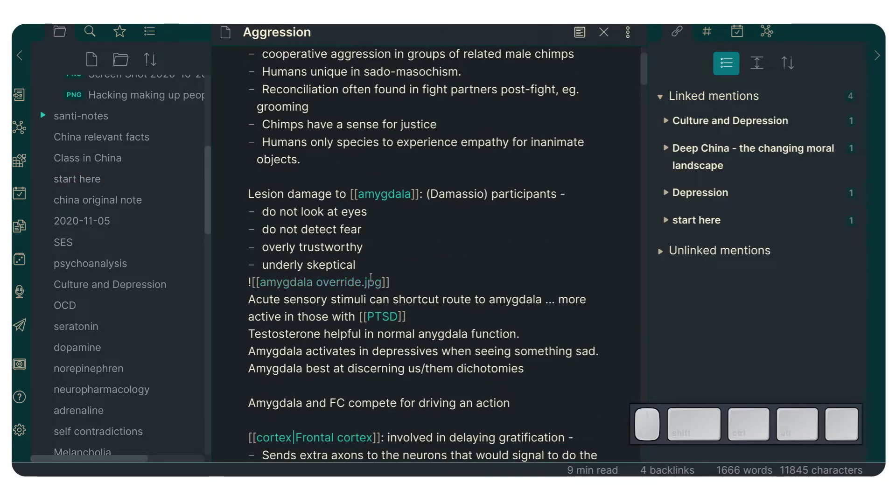
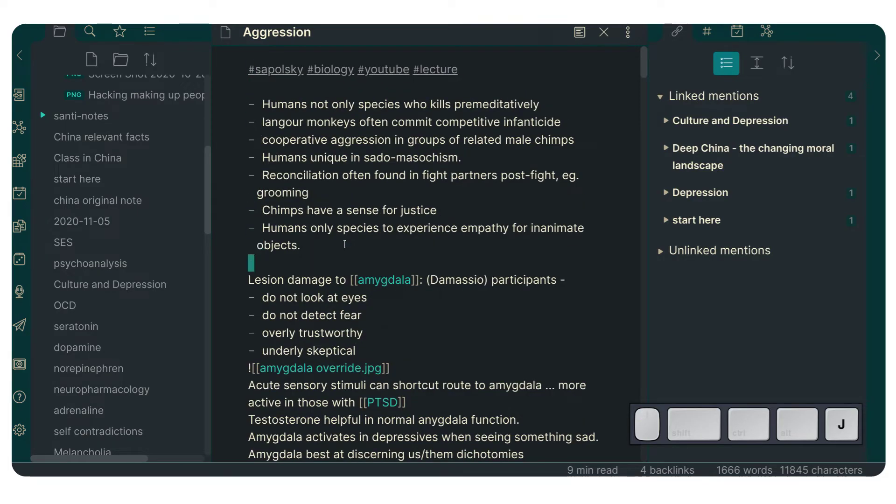
key("k")
key("j")
key("ctrl+,")
scroll("down", 3)
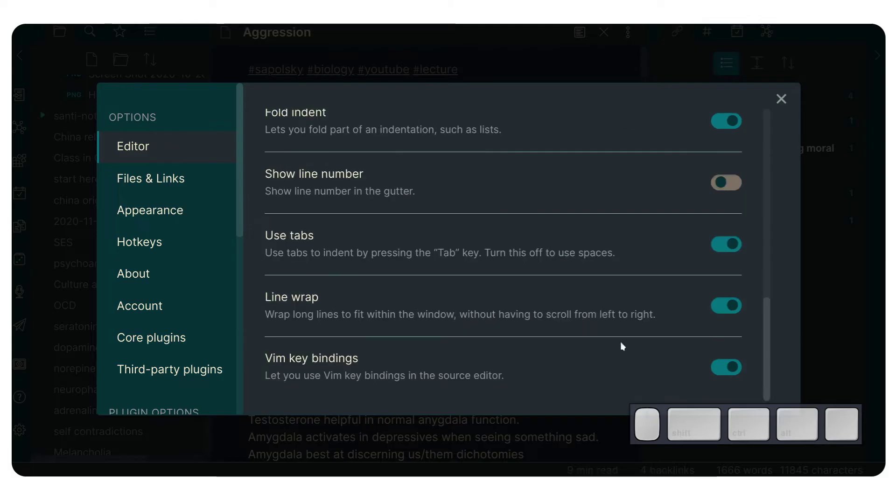
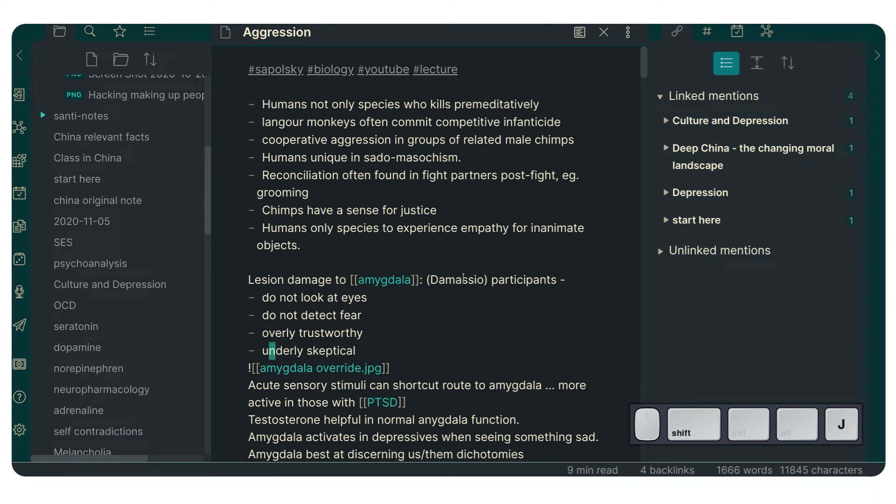
- Close the settings and navigate back to the 'start here' note
key("shift+Escape")
key("k")
key("g")
key("Escape")
key("alt+h")
key("alt+Escape")
key("shift+Escape")
key("shift+Escape")
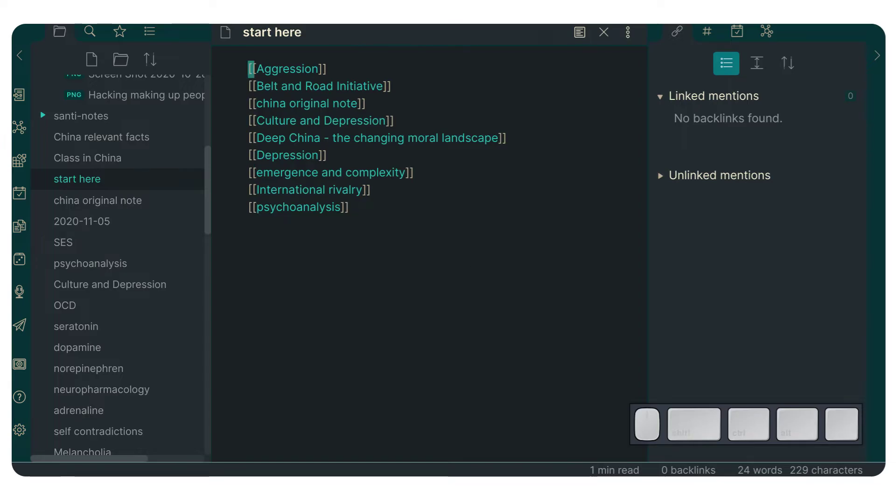
- Move through the lines of links in 'start here' with Vim motion keys
key("Escape")
key("j")
key("k")
key("j")
key("shift+Escape")
key("shift+g")
key("shift+Escape")
key("shift+l")
key("j")
key("ctrl+shift+l")
key("ctrl+shift+h")
key("ctrl+shift+l")
key("Escape")
key("k")
key("Escape")
key("j")
key("k")
key("Escape")
- Move through the Belt and Road Initiative and Culture and Depression lines, then open Graph view
key("k")
key("j")
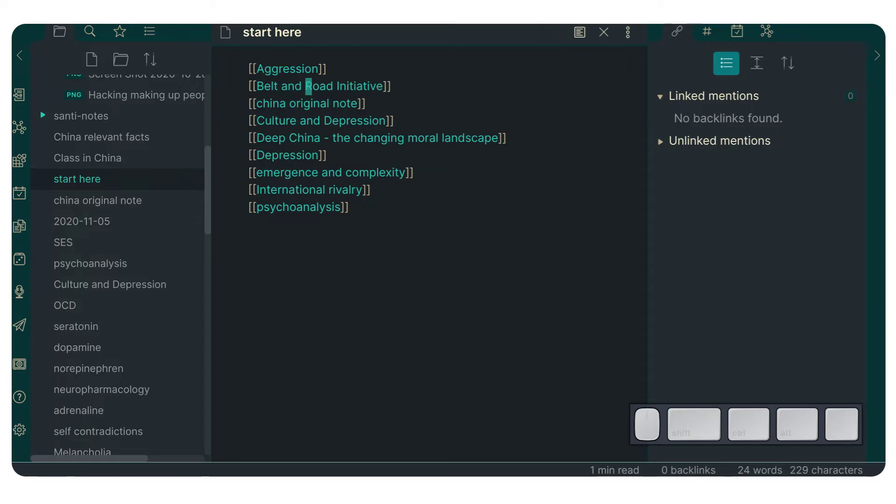
key("k")
key("j")
key("j")
key("k")
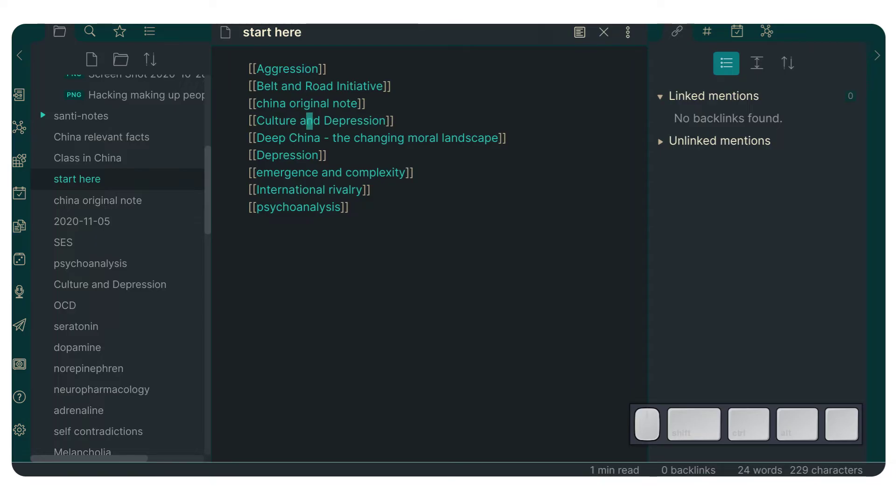
key("\\")
key("ctrl+g")
- Show the graph view of the whole vault
key("Escape")
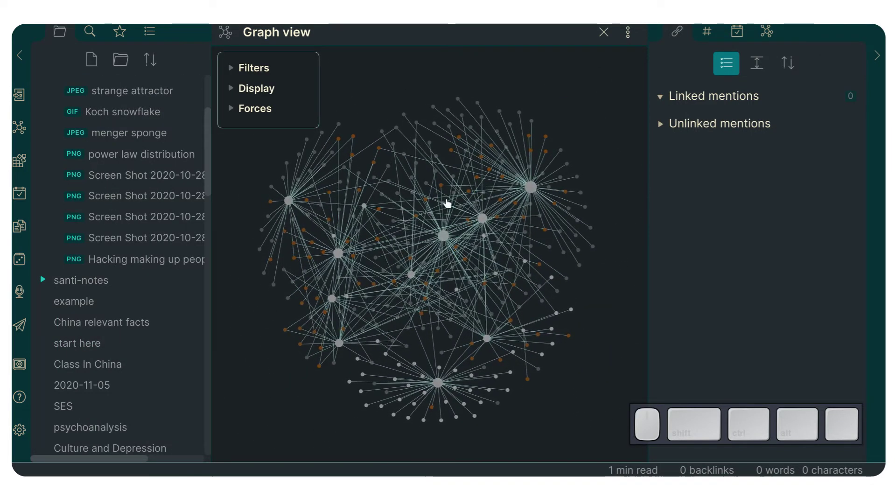
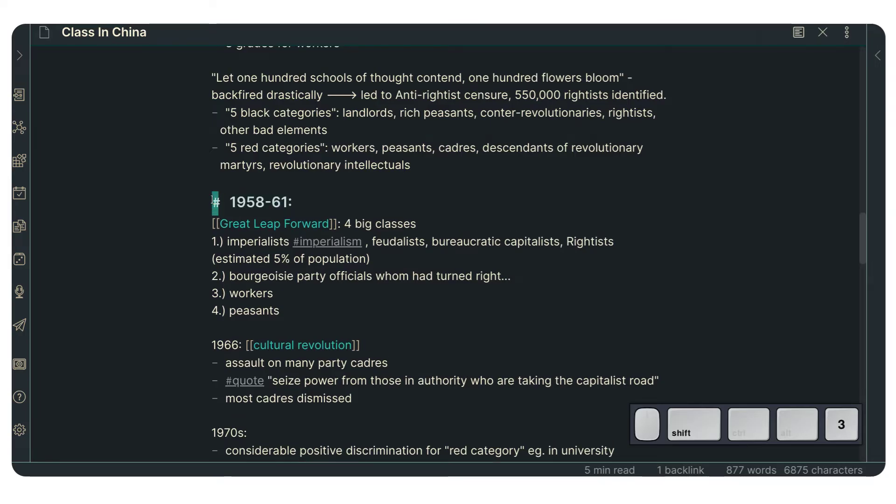
- Make the 1966 cultural revolution and 1970s lines level-1 headings by inserting '# '
key("shift+Escape")
key("shift+j")
key("shift+i")
key("shift+3")
key("shift+space")
key("shift+Escape")
key("shift+j")
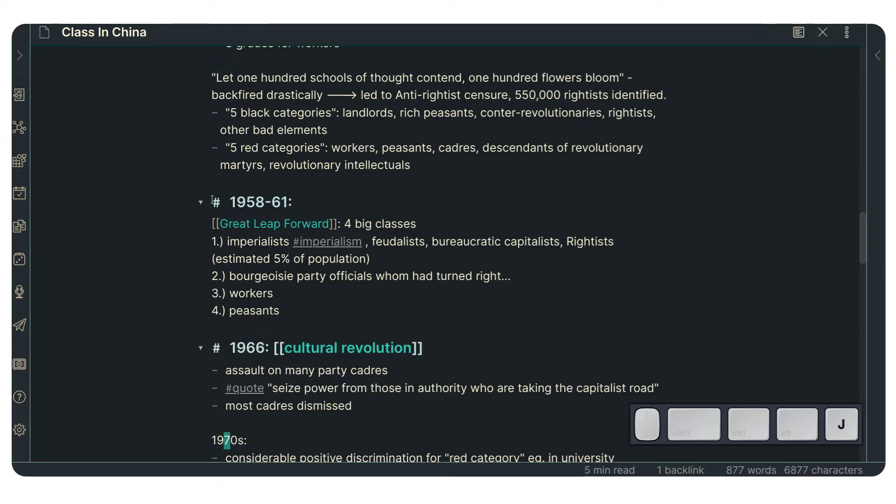
key("shift+space")
key("shift+Escape")
- Make the 1975 Mao death line a level-1 heading with '# ' and move further down the note
key("shift+j")
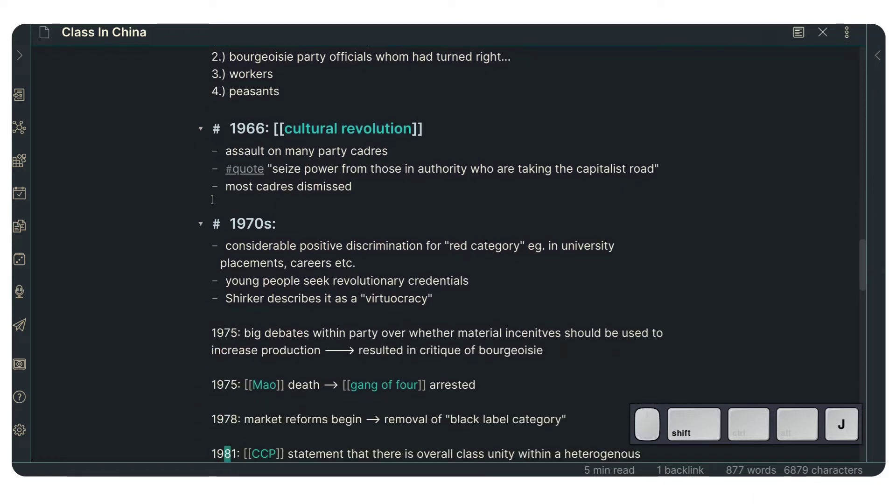
key("shift+k")
key("shift+0")
key("Escape")
key("k")
key("i")
key("shift+3")
key("space")
key("shift+Escape")
key("j")
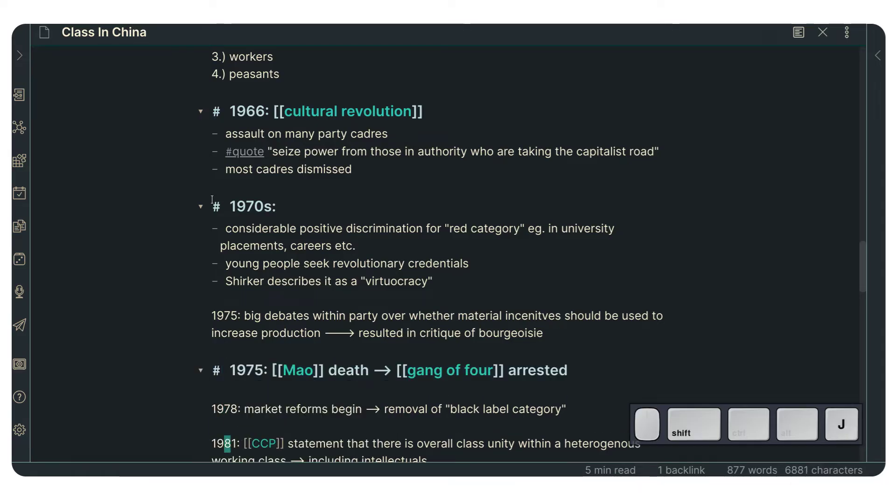
scroll("down", 3)
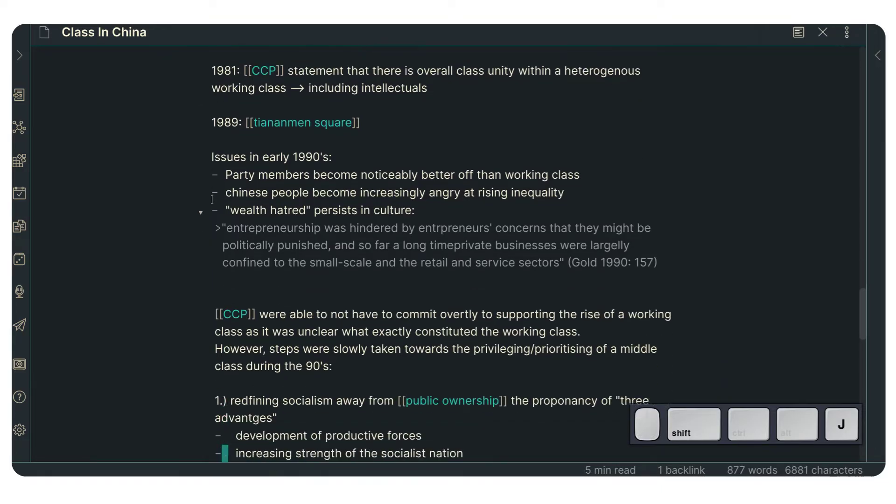
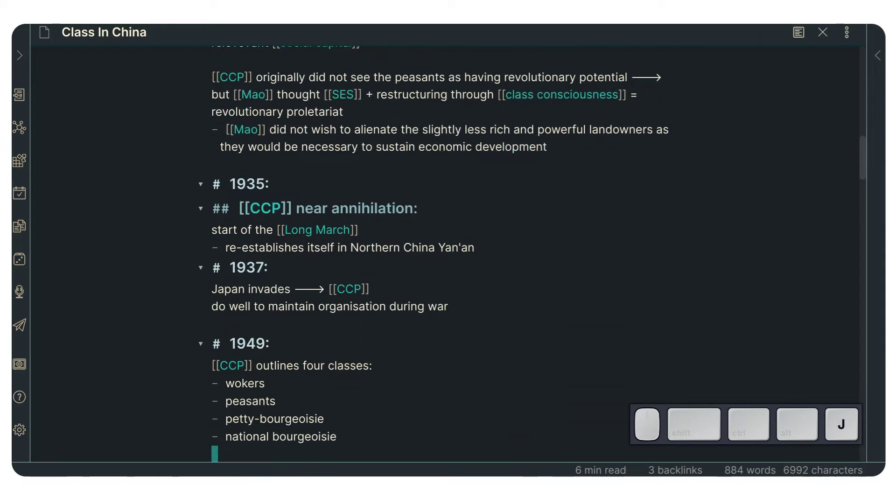
- Move down through the 1949 section to the household class labels heading
key("k")
key("j")
key("j")
key("k")
key("j")
key("k")
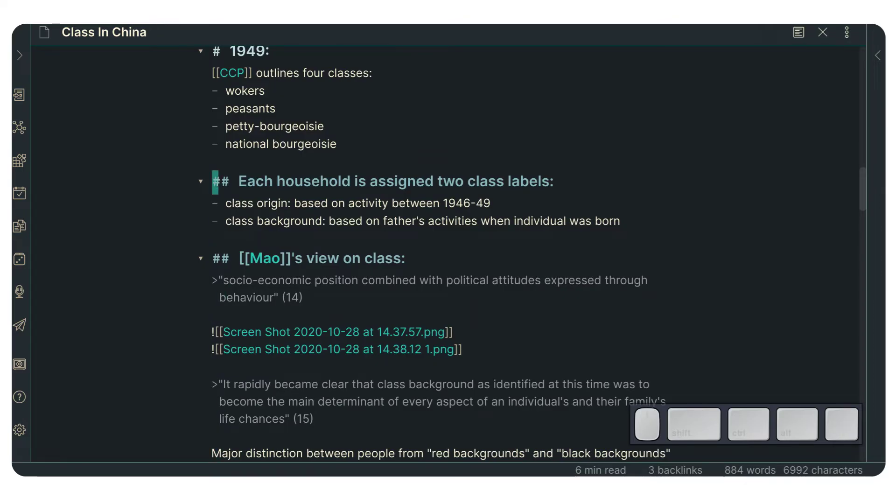
- Move around the national bourgeoisie line, then expand the left sidebar to show the file explorer
key("j")
key("k")
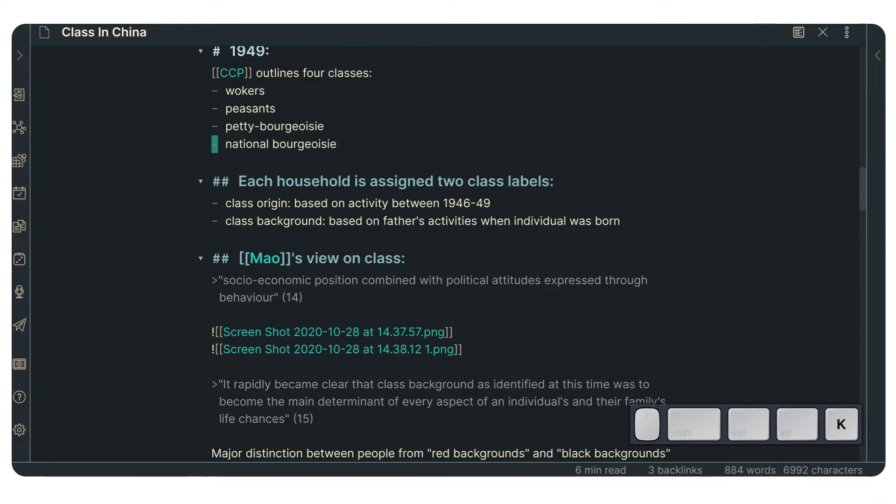
key("j")
key("k")
key("shift+v")
key("Escape")
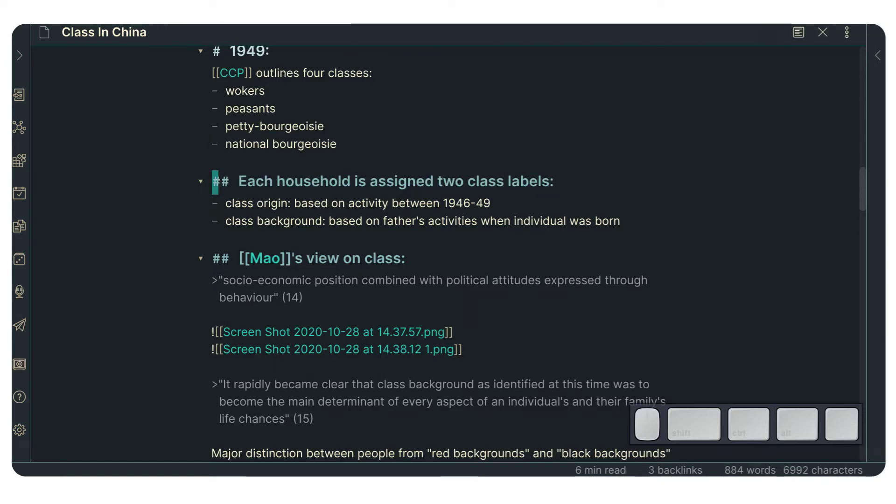
key("ctrl+shift+h")
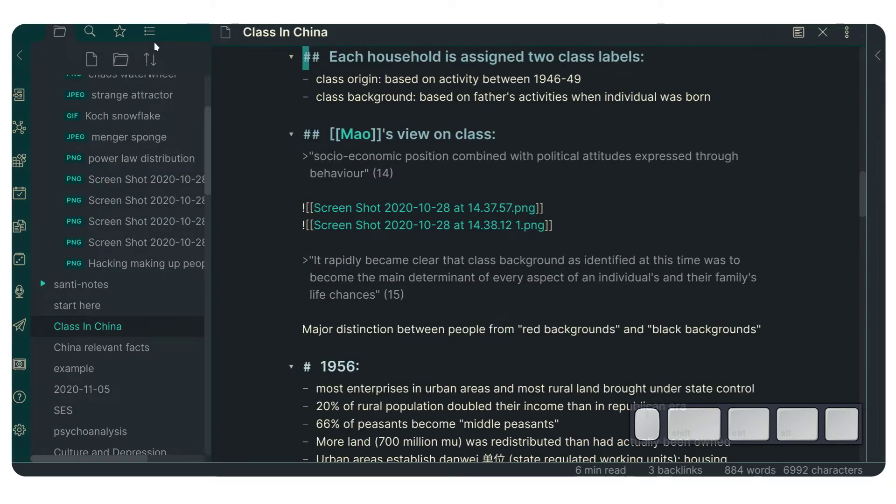
- Show the Outline of Class In China's headings in the left sidebar
left_click(150, 39)
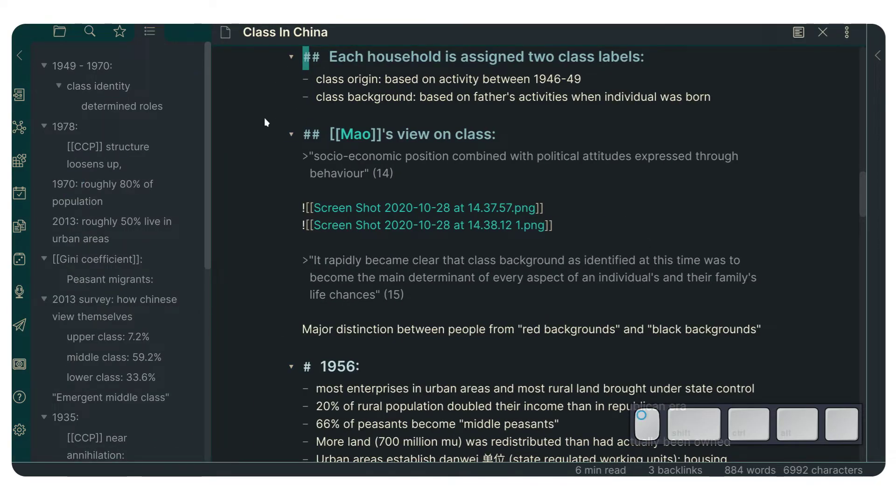
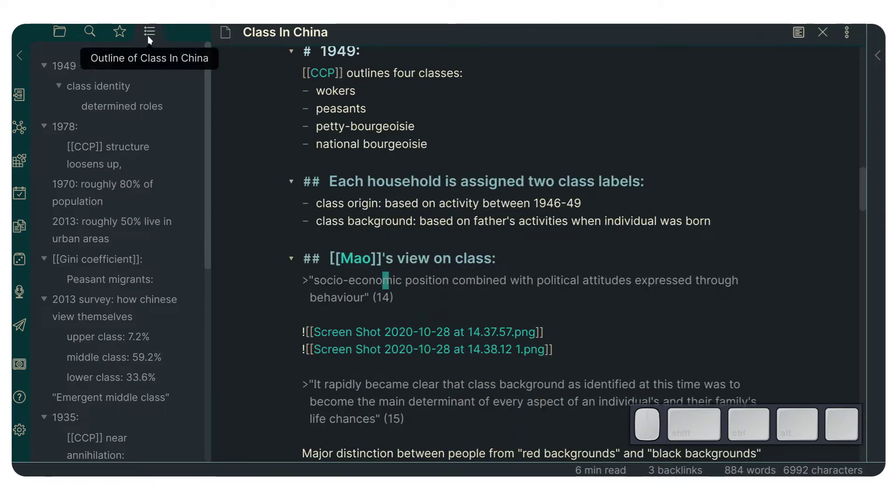
left_click(288, 113)
key("Escape")
scroll("up", 3)
scroll("down", 3)
scroll("down", 3)
- Jump around the note from outline entries, including household class labels and 1949 - 1970
left_click(101, 147)
left_click(107, 256)
left_click(102, 299)
left_click(47, 266)
left_click(43, 188)
scroll("up", 3)
left_click(49, 185)
scroll("up", 3)
scroll("down", 3)
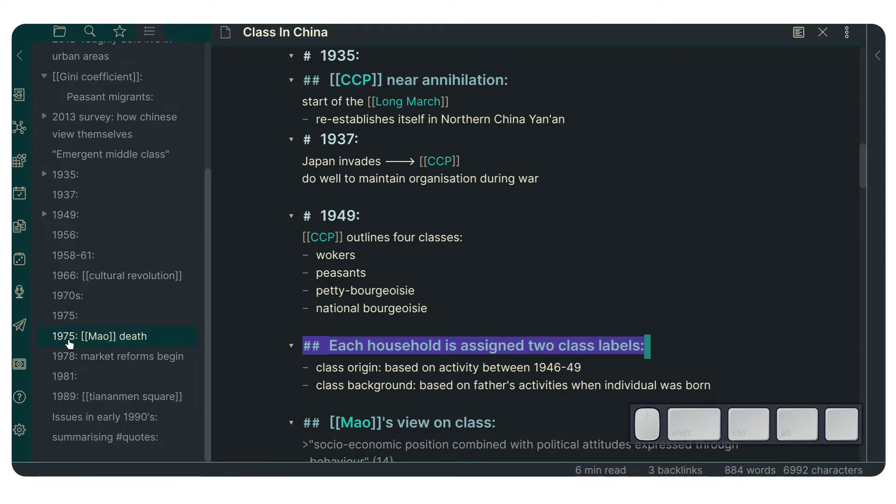
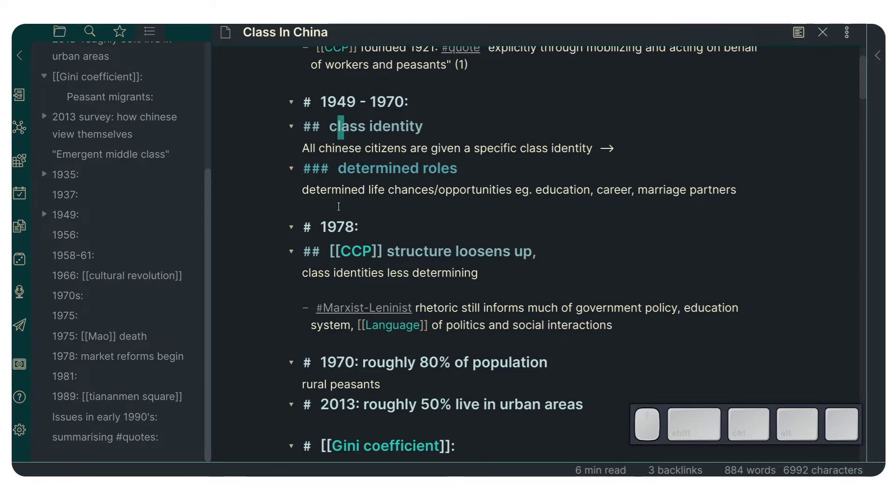
scroll("down", 3)
scroll("up", 3)
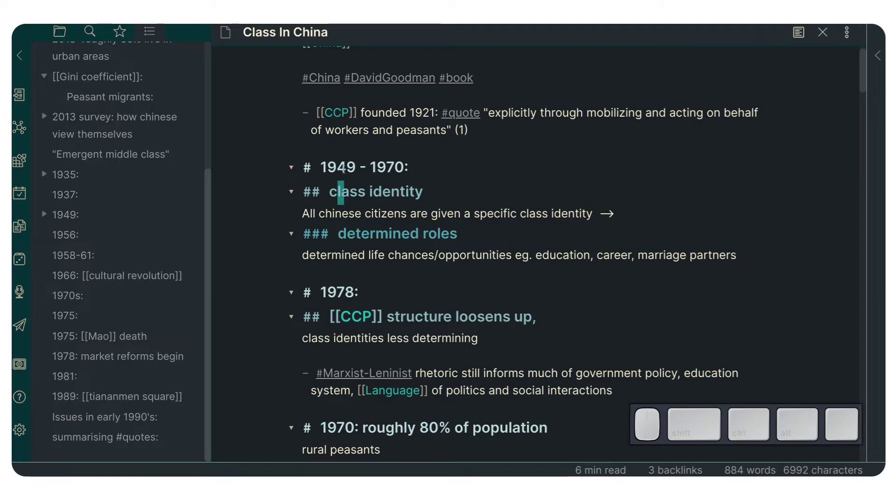
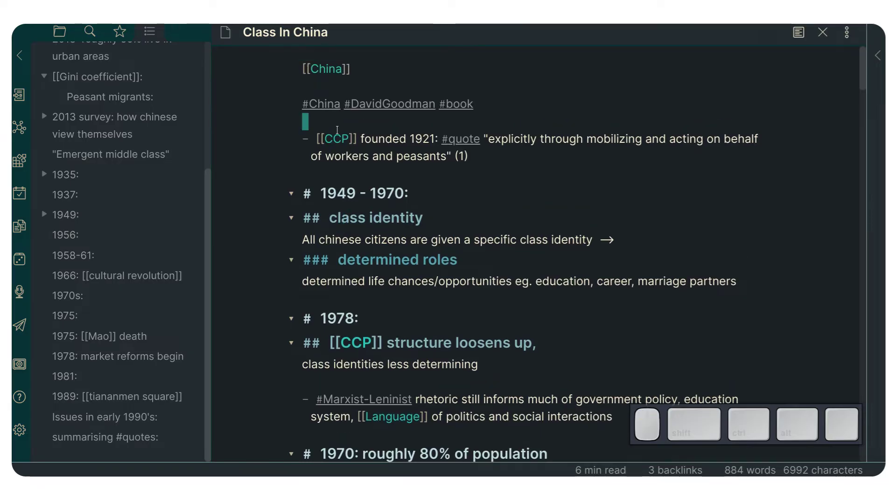
key("Escape")
key("k")
key("Escape")
key("k")
key("j")
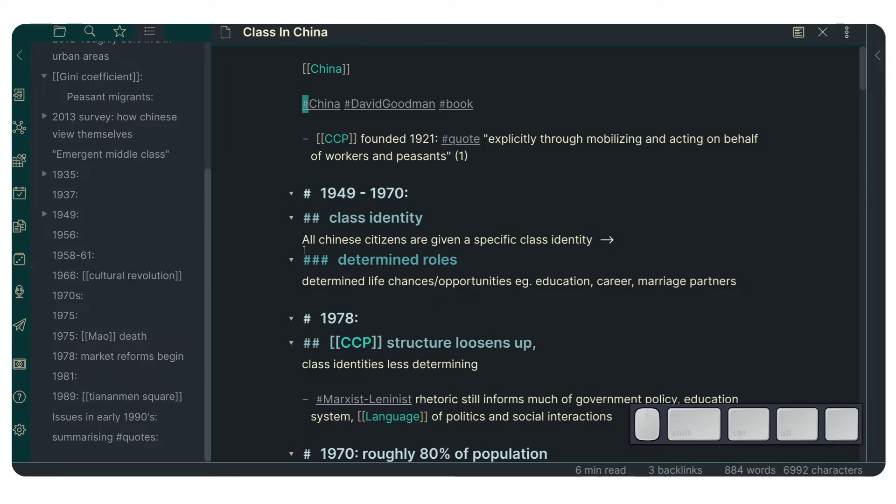
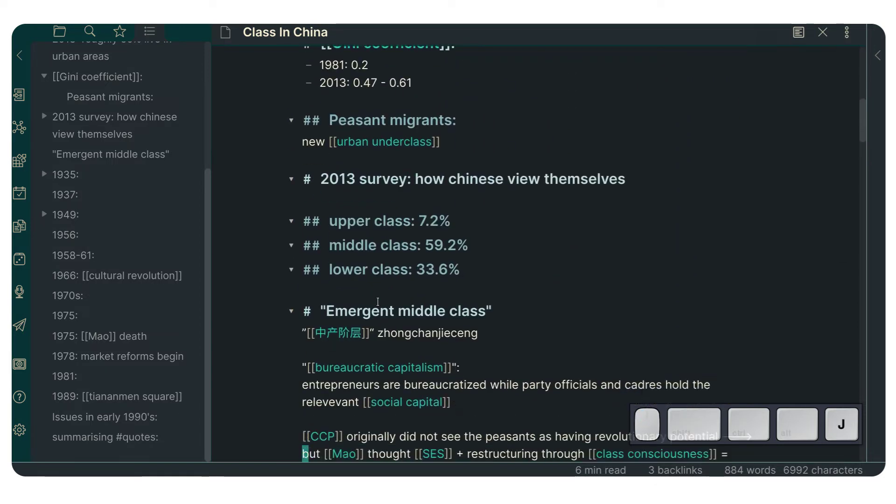
key("k")
key("j")
key("k")
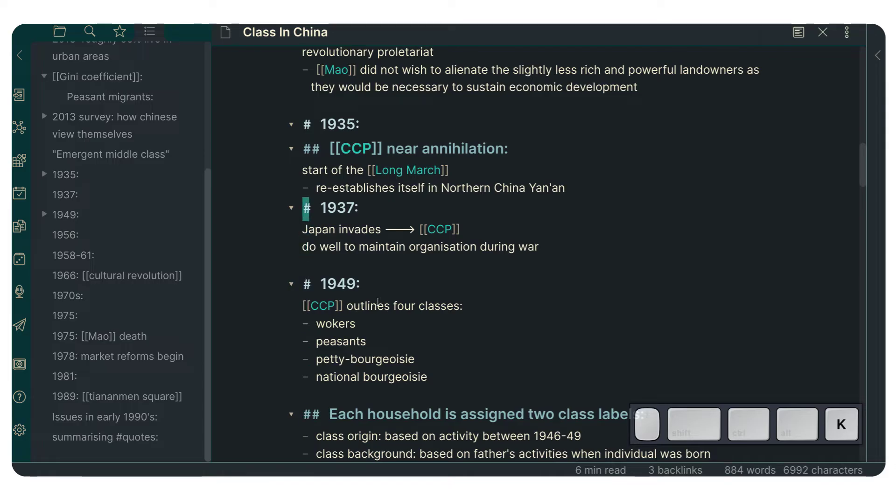
key("k")
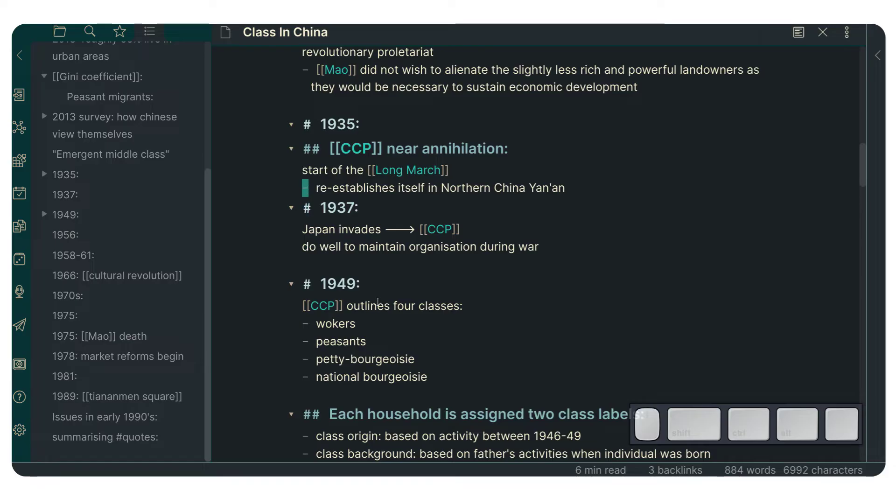
key("j")
key("k")
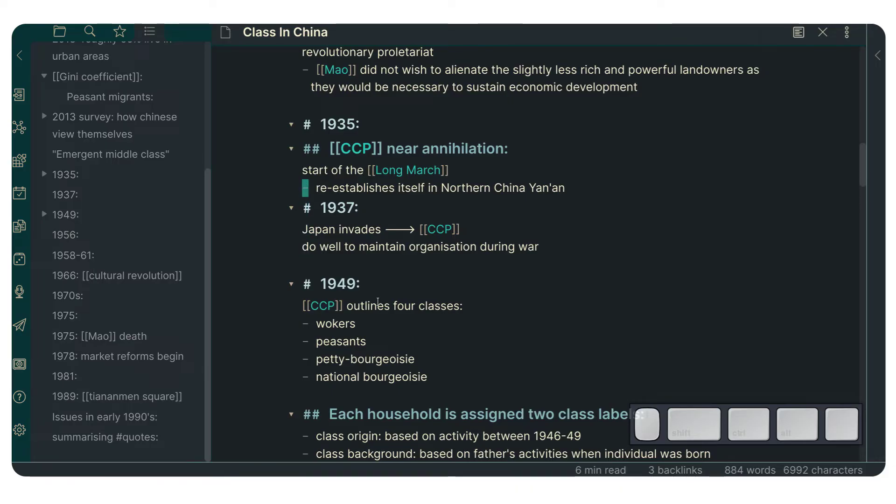
key("Escape")
key("j")
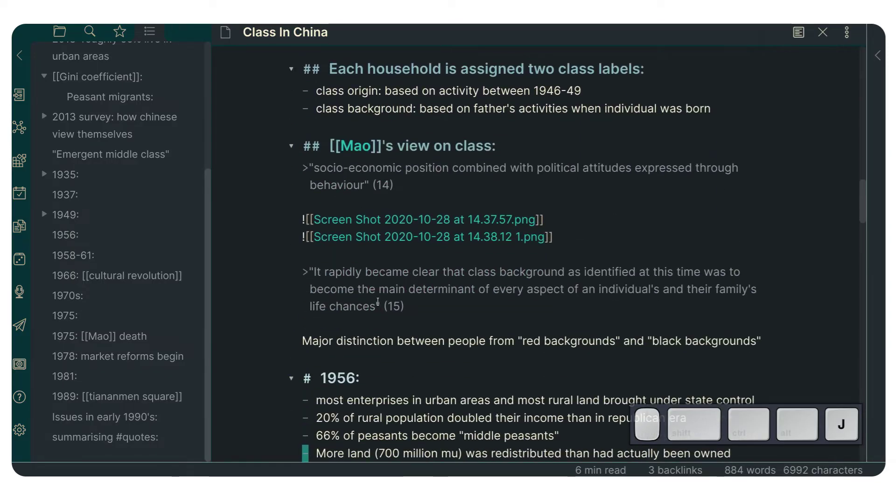
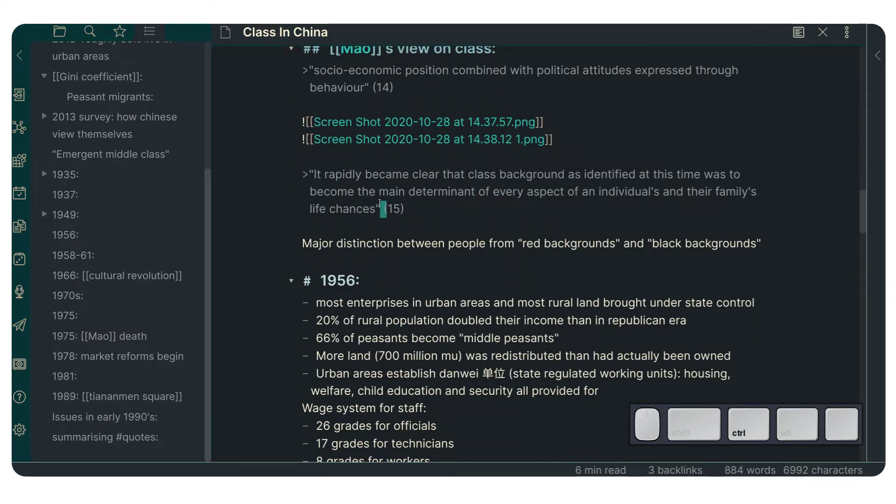
scroll("down", 3)
scroll("down", 3)
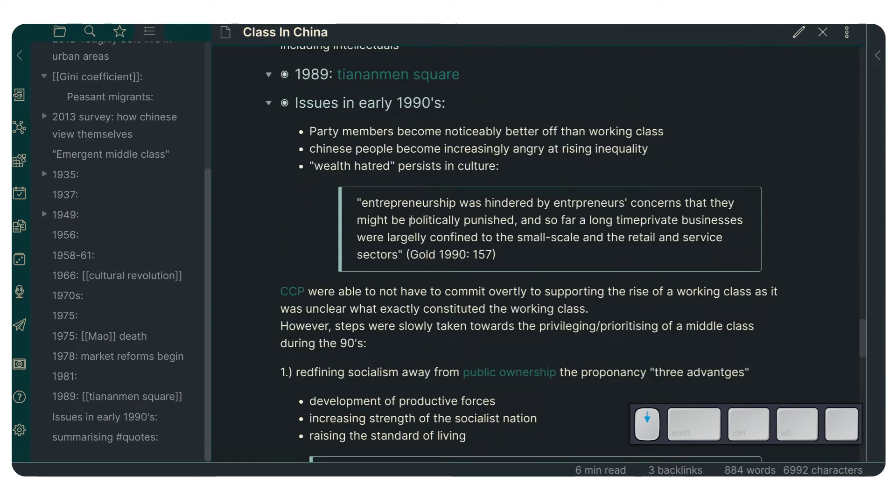
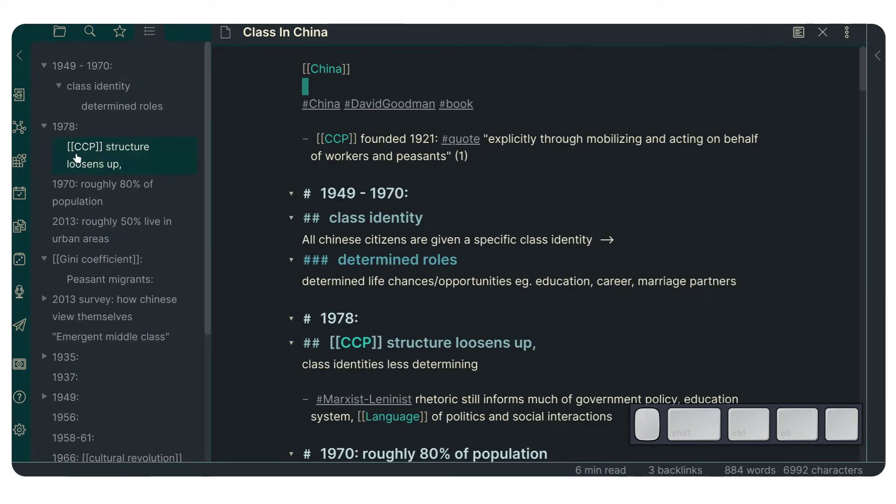
- Jump via the Outline to CCP structure loosens up, Peasant migrants and 1978: market reforms begin
left_click(97, 182)
left_click(86, 288)
left_click(49, 258)
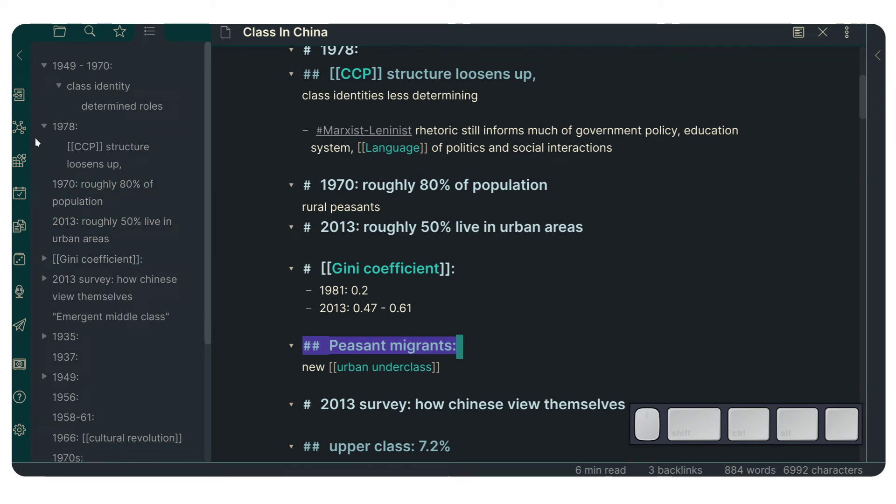
left_click(45, 129)
left_click(87, 193)
left_click(79, 277)
scroll("down", 3)
left_click(100, 294)
left_click(100, 354)
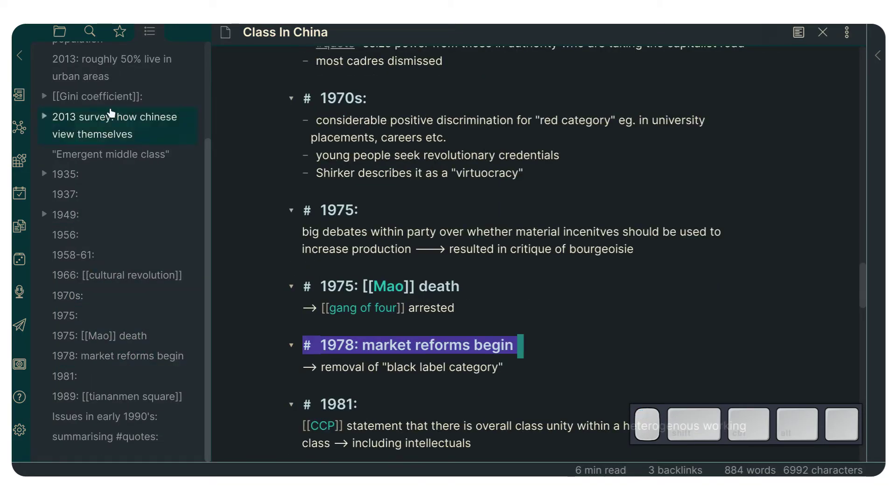
- Open Settings and scroll through the Core plugins list to the Outline plugin
right_click(154, 33)
left_click(189, 46)
key("ctrl+shift+h")
left_click(180, 348)
scroll("down", 3)
scroll("down", 3)
scroll("down", 3)
scroll("down", 3)
scroll("down", 3)
- Toggle the Outline core plugin off and back on, then close Settings
left_click(722, 311)
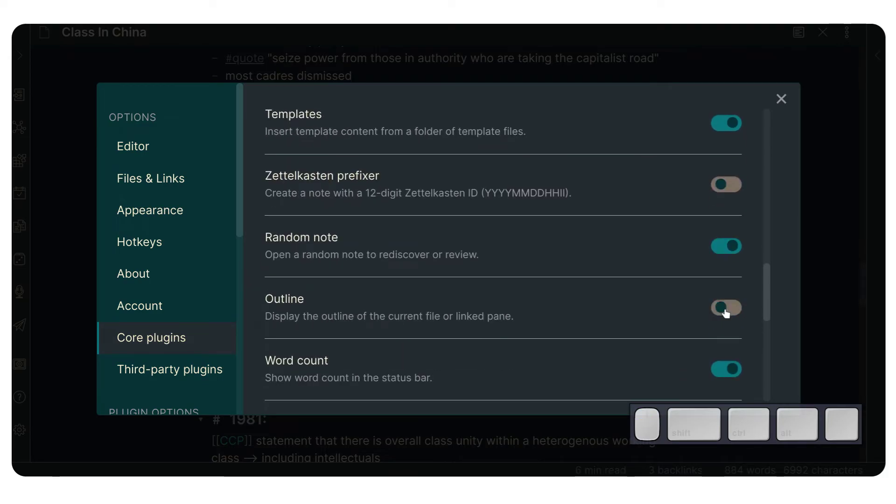
left_click(727, 308)
left_click(783, 97)
- Move the Outline pane to the left sidebar and return to the Class In China note
key("ctrl+shift+h")
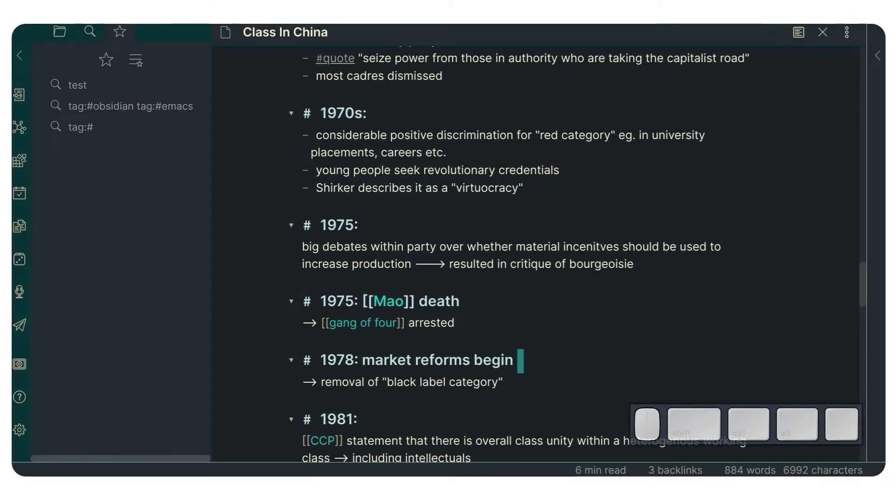
key("ctrl+shift+h")
key("ctrl+shift+l")
left_click(802, 33)
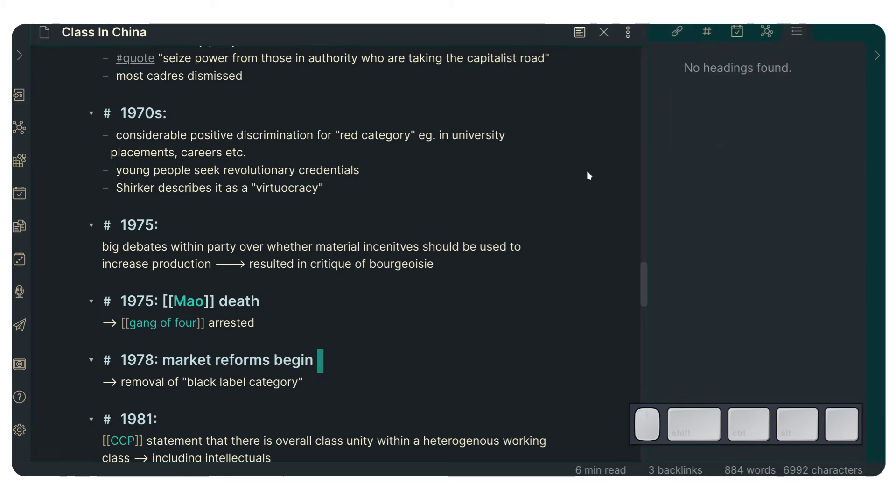
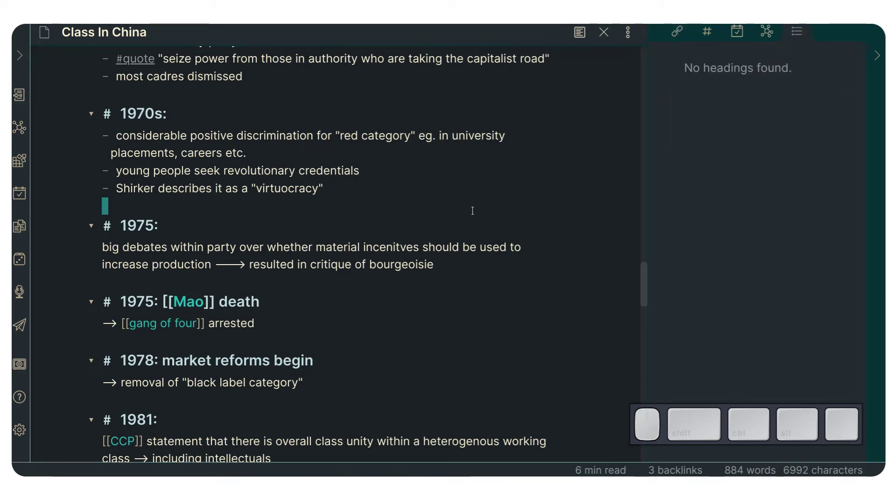
key("\\")
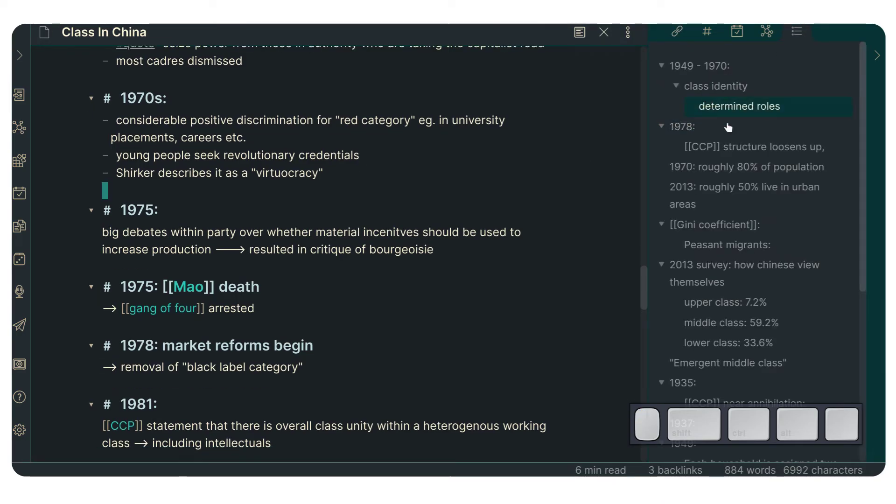
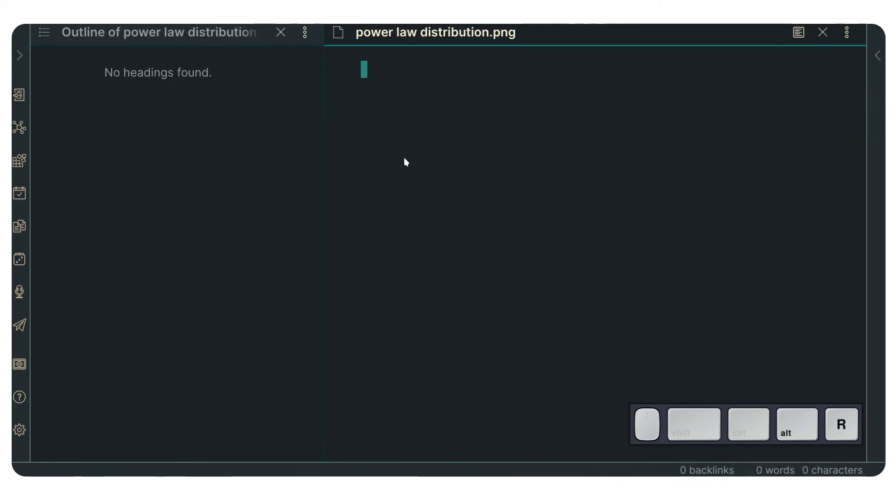
key("alt+h")
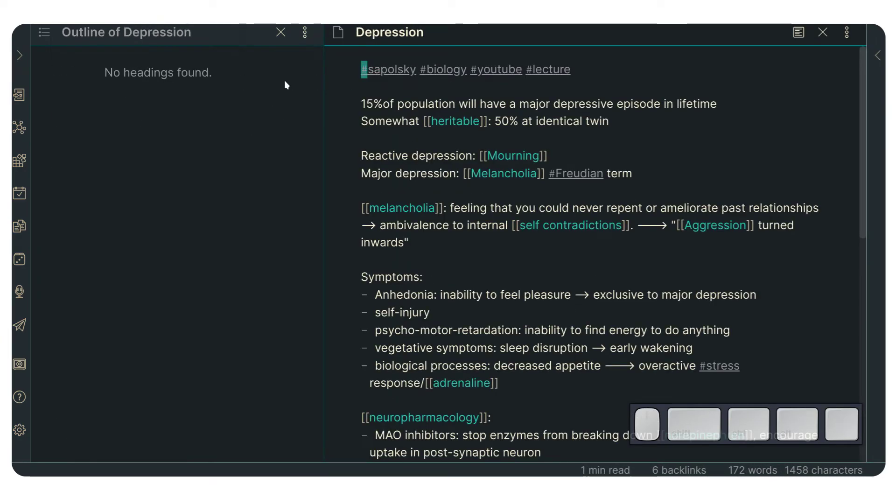
key("alt+h")
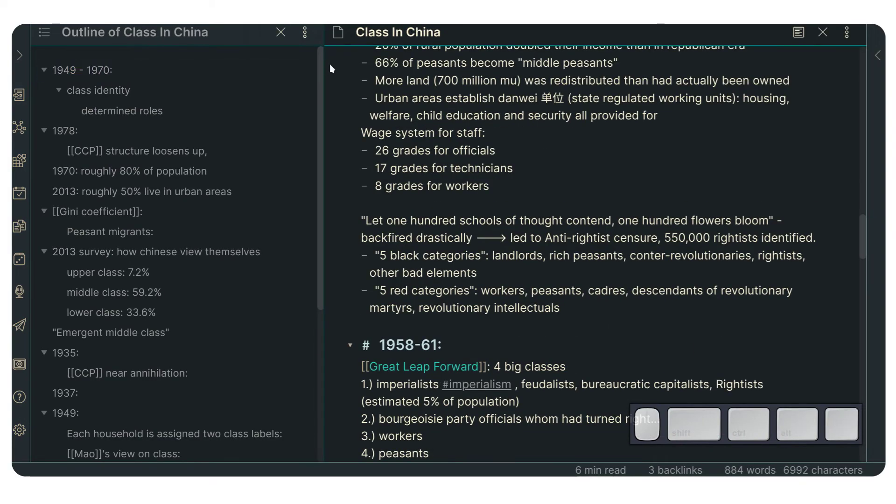
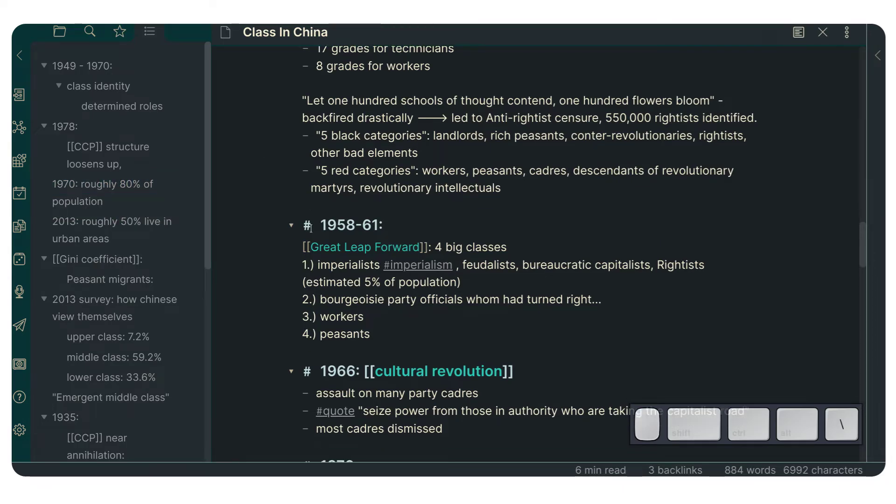
scroll("down", 3)
scroll("down", 3)
scroll("up", 3)
left_click(307, 194)
key("ctrl+shift+l")
left_click(673, 39)
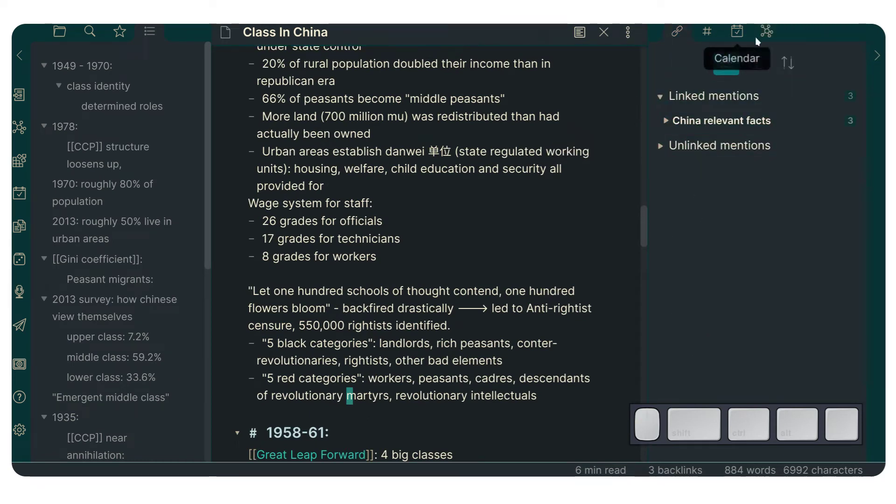
left_click(763, 38)
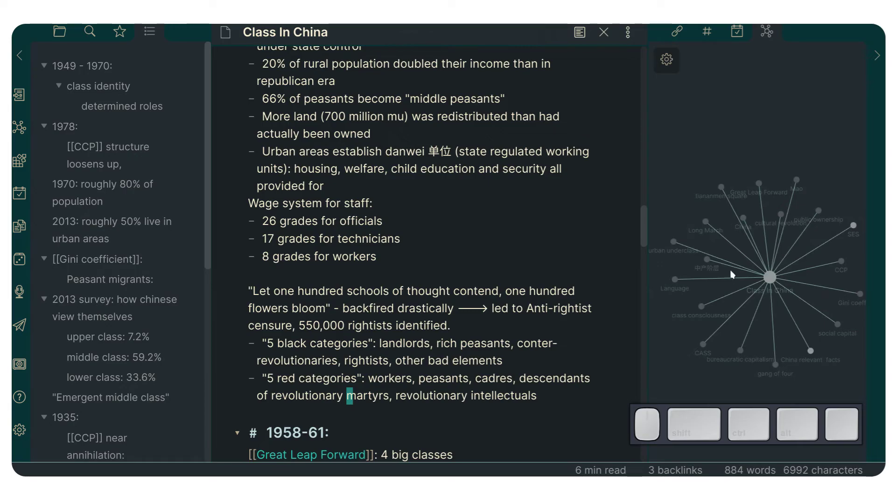
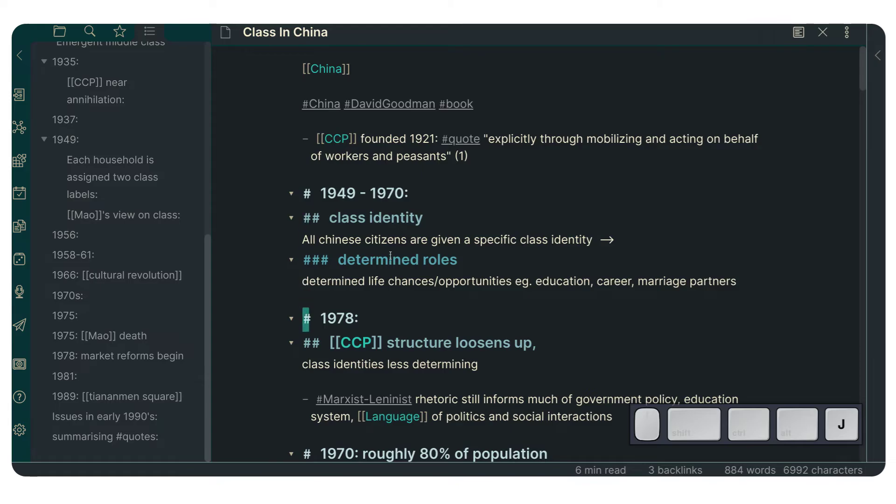
key("g")
- Split the pane and create a new note titled 'china relevant facts' beside Class In China
key("j")
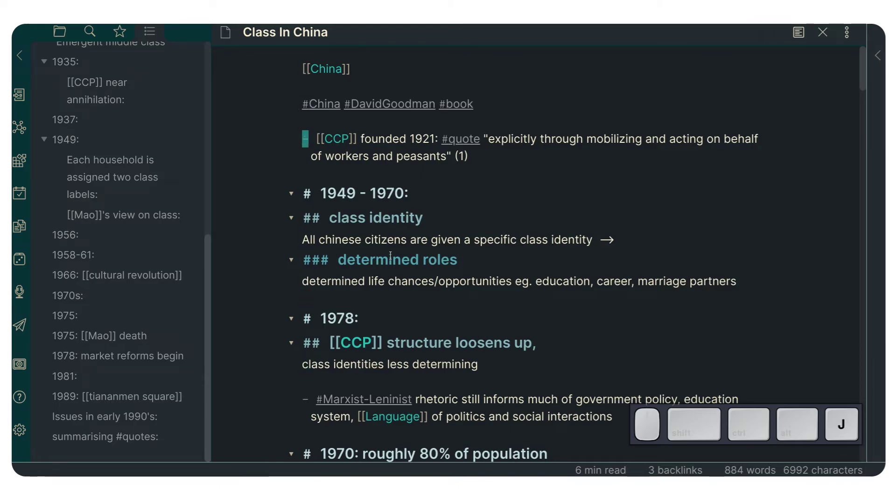
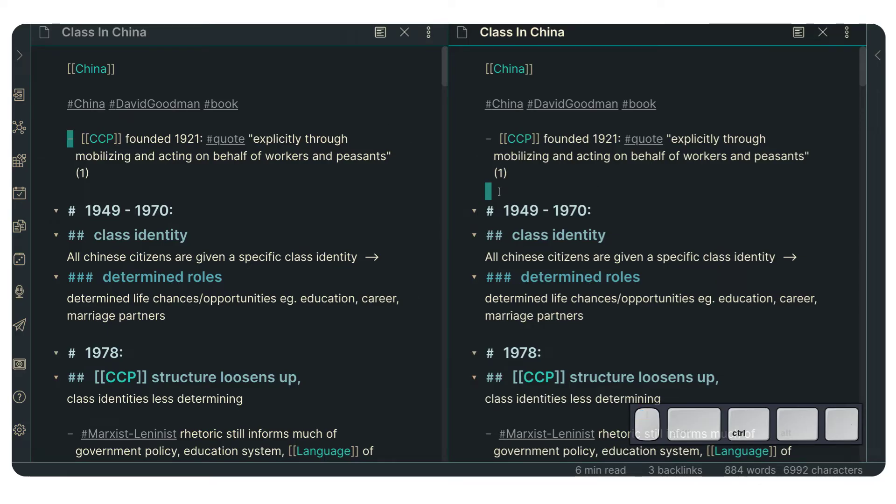
key("ctrl+Escape")
key("ctrl+k")
key("ctrl+g")
key("ctrl+Escape")
key("ctrl+j")
key("ctrl+k")
key("ctrl+j")
key("ctrl+n")
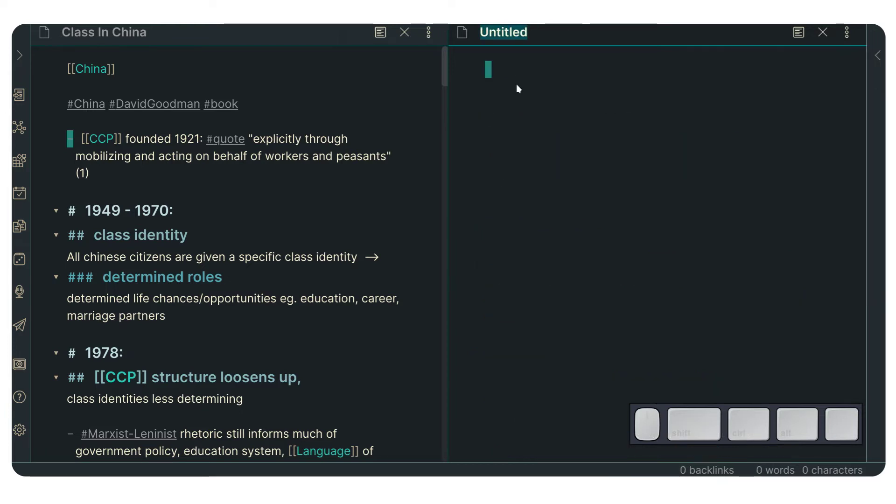
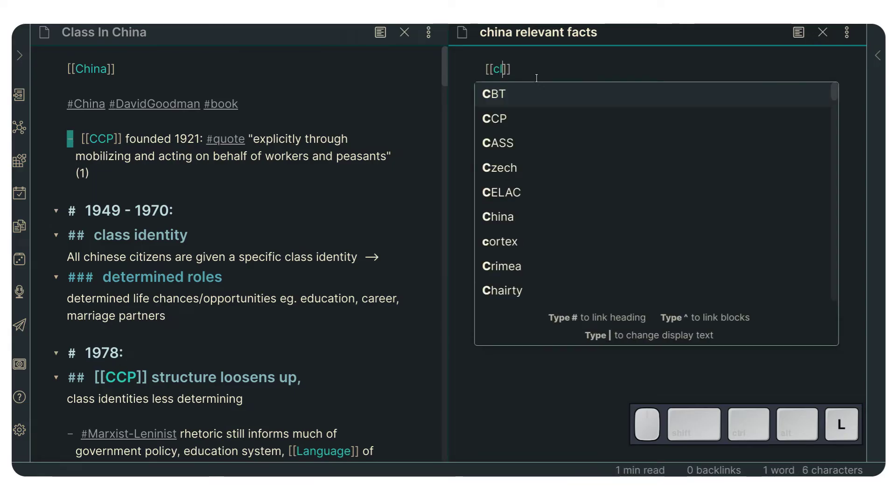
- Insert a [[Class In China]] link by accepting the suggestion for '[[c'
key("Return")
key("Escape")
key("Escape")
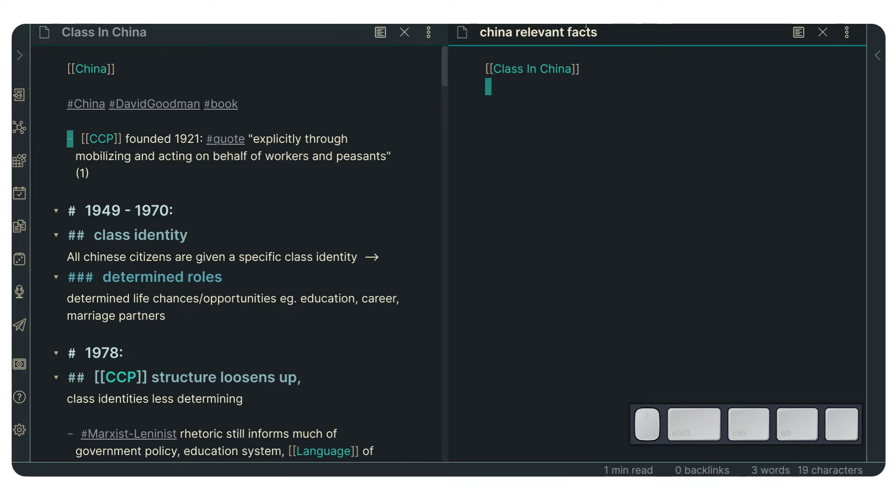
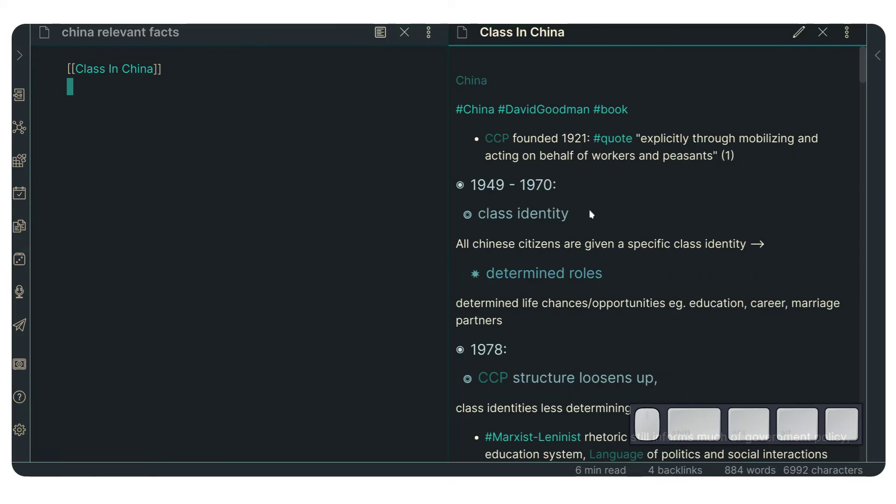
- Scroll through Class In China in reading view, then open Settings with Ctrl+,
scroll("up", 3)
scroll("down", 3)
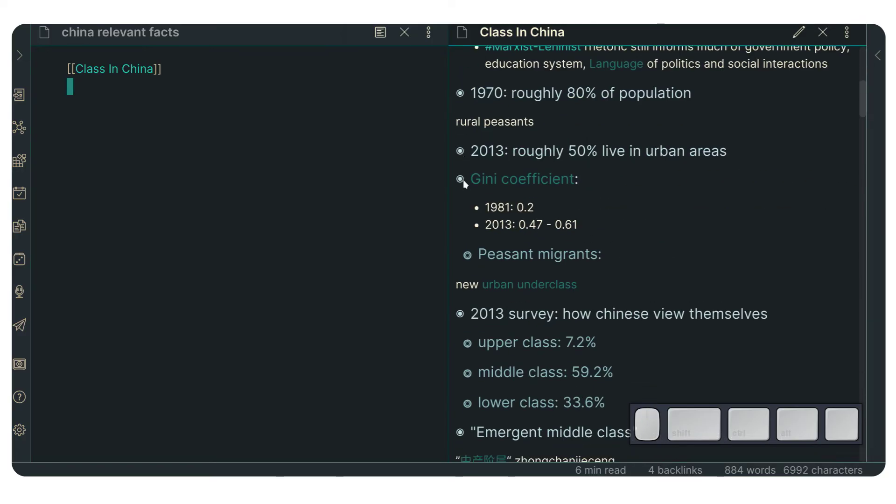
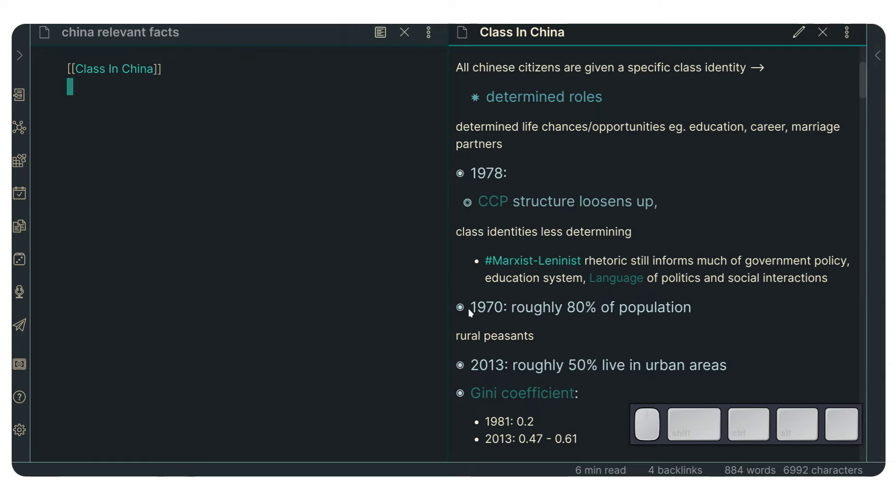
scroll("down", 3)
scroll("up", 3)
scroll("up", 3)
key("ctrl+,")
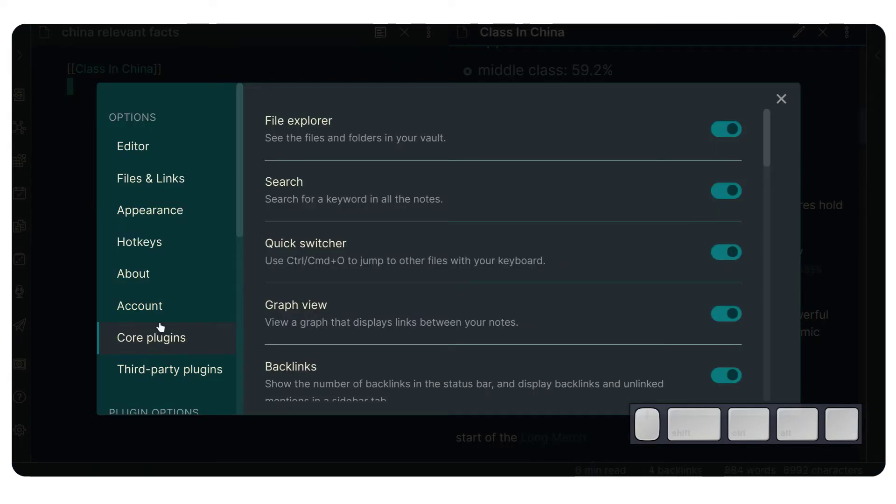
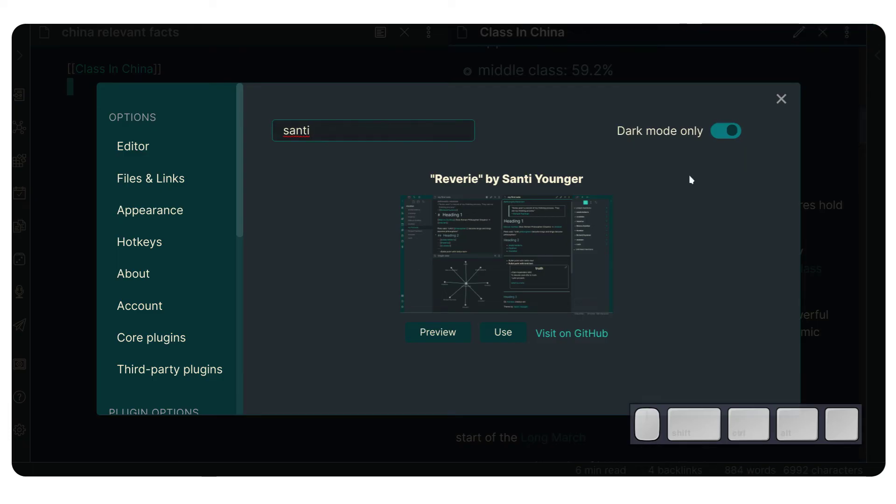
- Close Settings after viewing the Reverie theme and scroll back up the Class In China preview
left_click(783, 107)
scroll("up", 3)
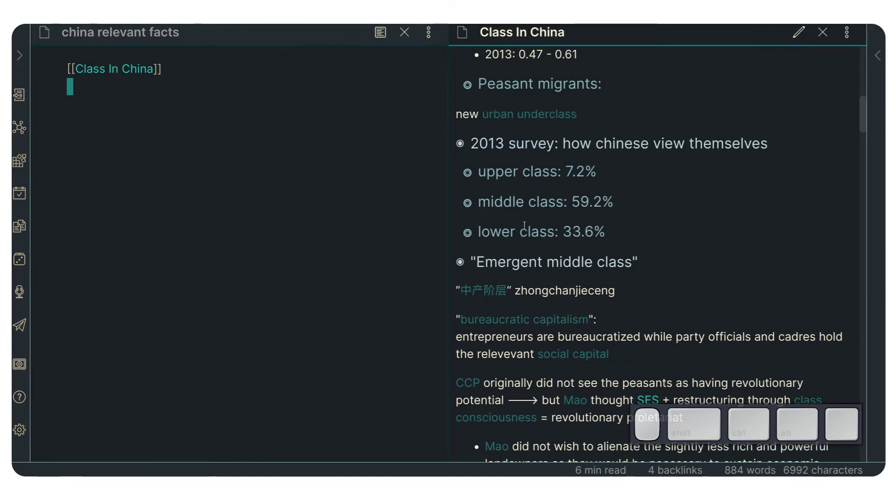
scroll("up", 3)
scroll("up", 3)
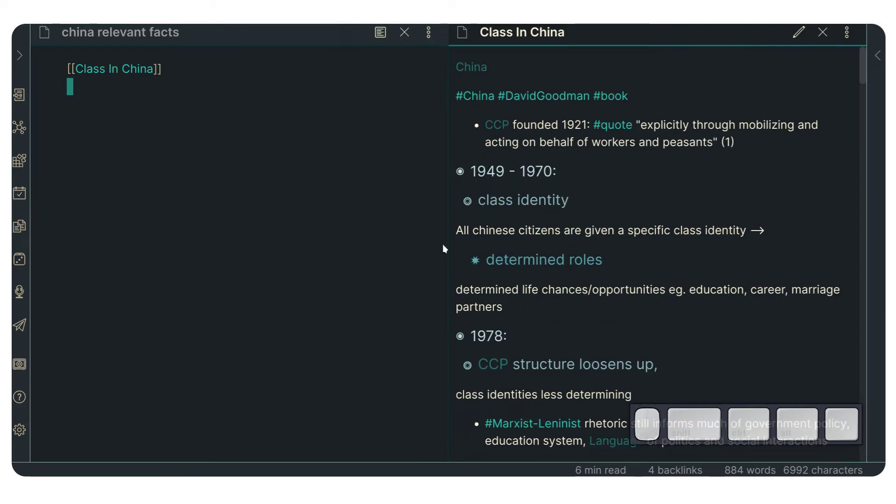
- Write 'inequality' on a new line below the Class In China link
left_click(507, 241)
scroll("down", 3)
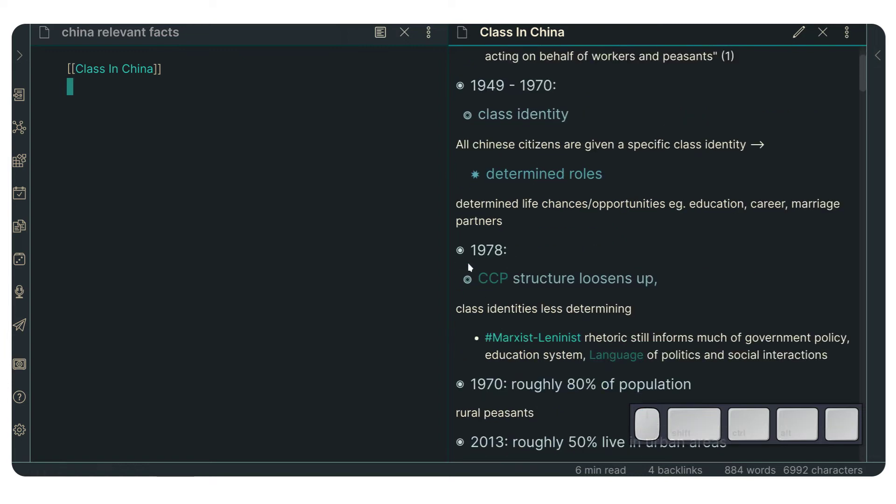
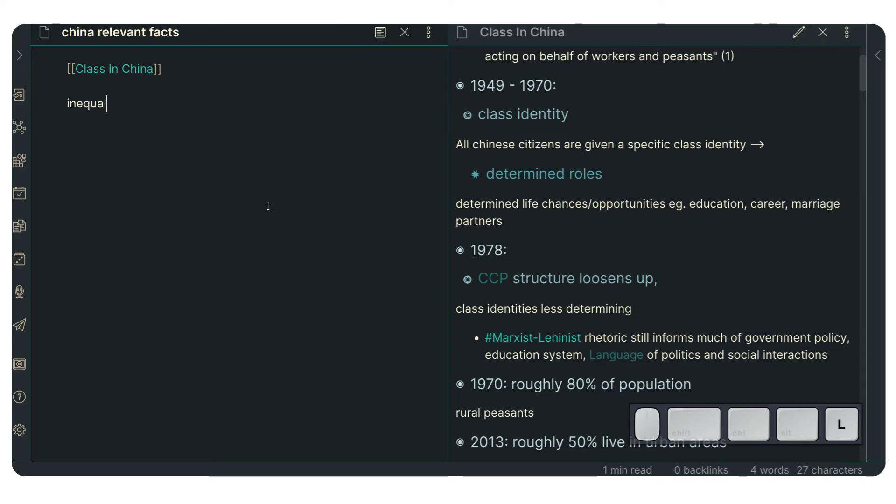
key("Escape")
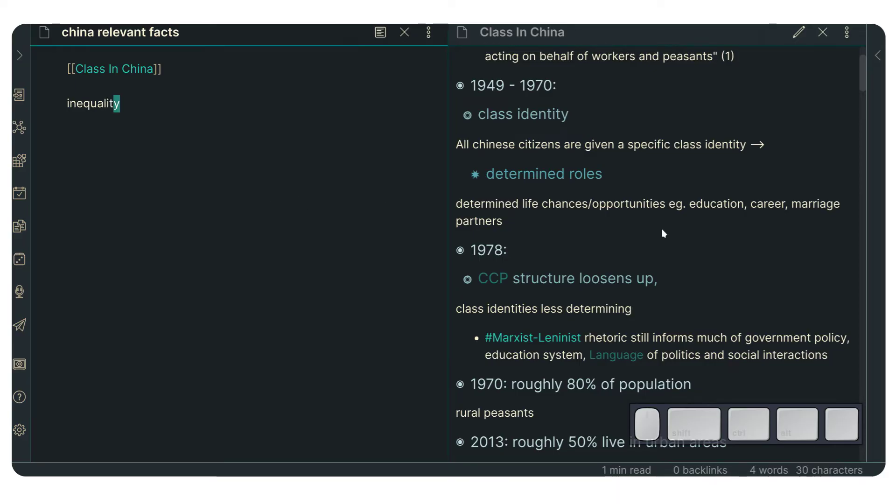
- Search Class In China for 'inequa' and step through matches to the early-1990s issues section
left_click(584, 228)
key("ctrl+f")
type("i")
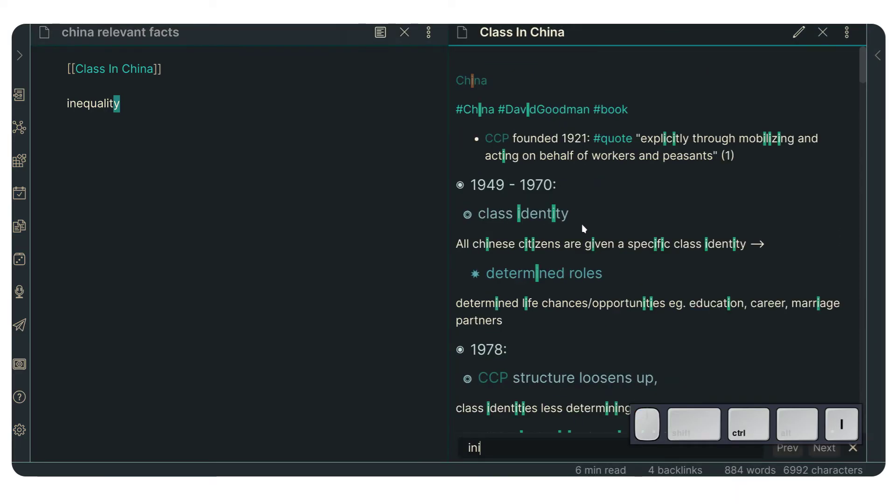
key("BackSpace")
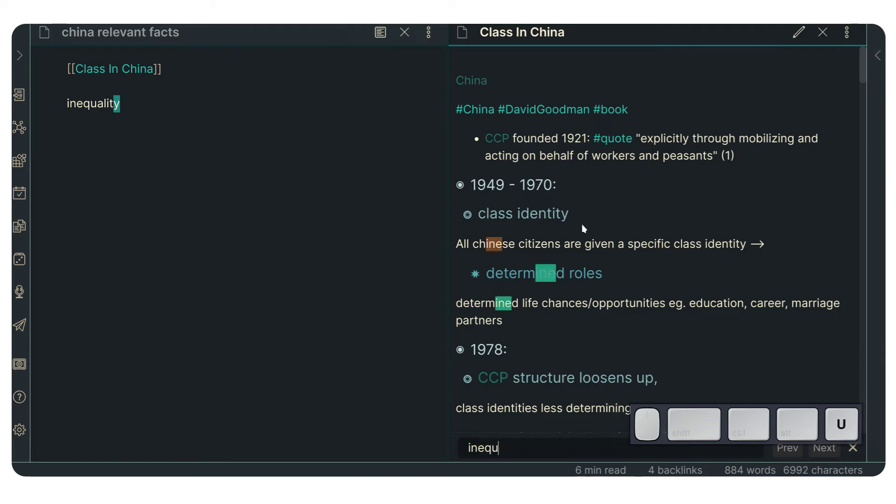
key("BackSpace")
key("a")
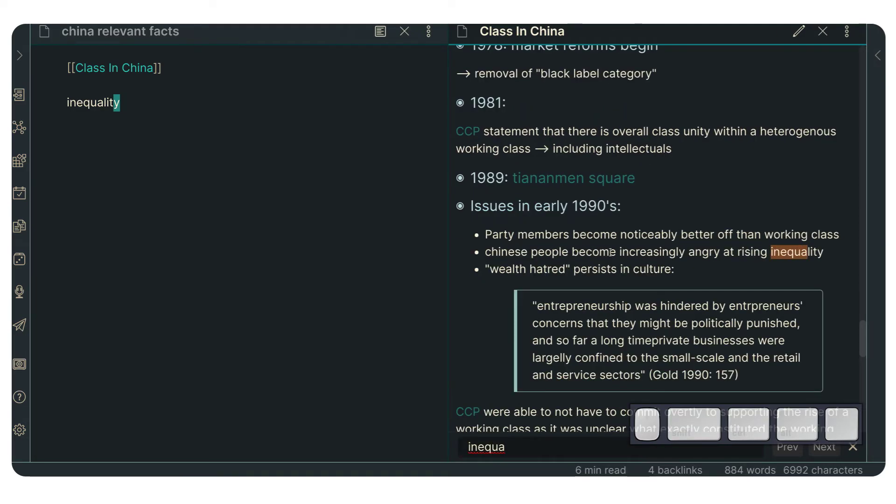
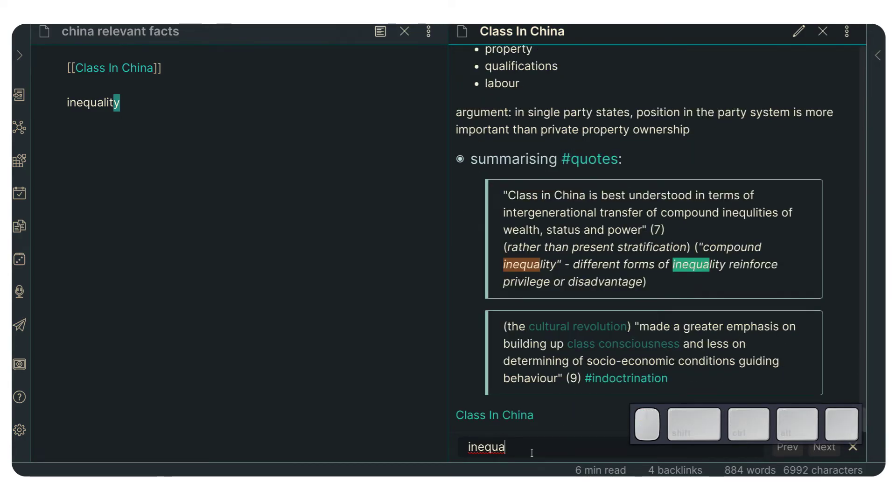
key("Return")
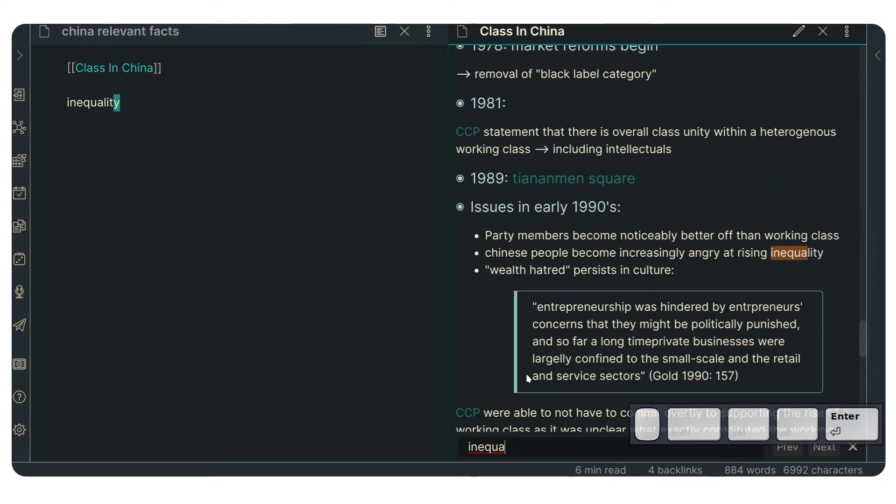
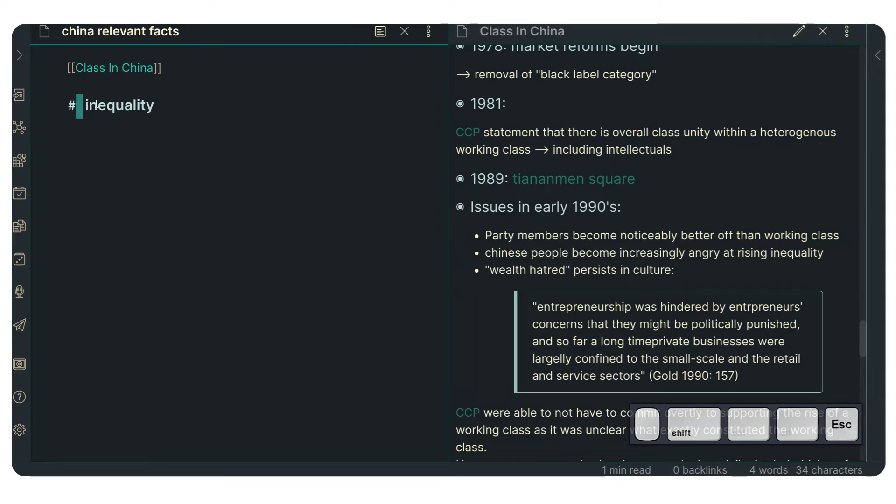
- Start a new line under the inequality heading and begin a [[Class In China link
key("shift+j")
key("shift+k")
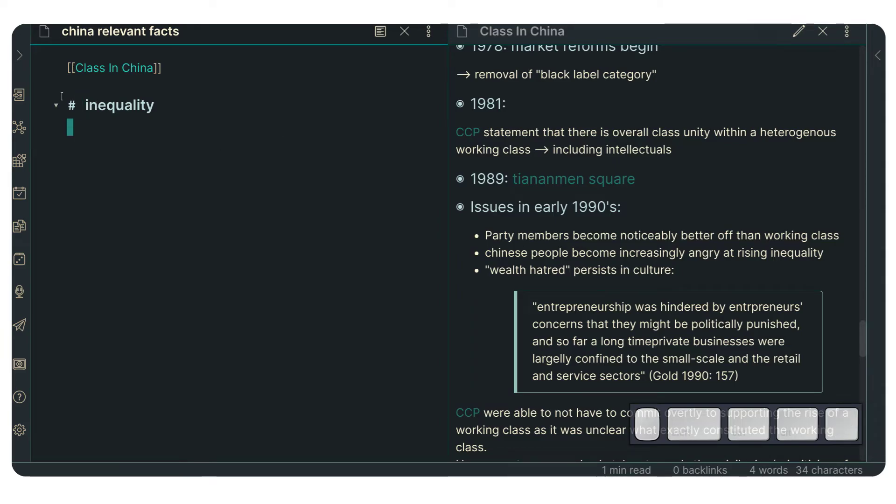
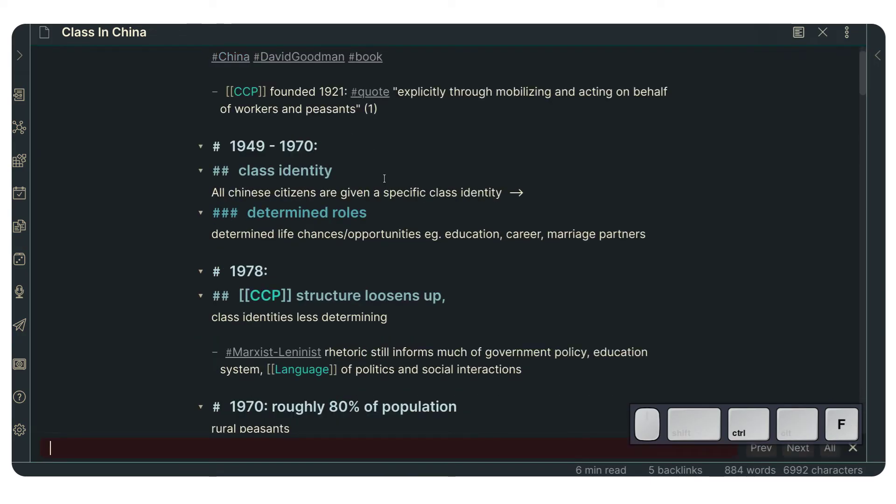
key("i")
key("n")
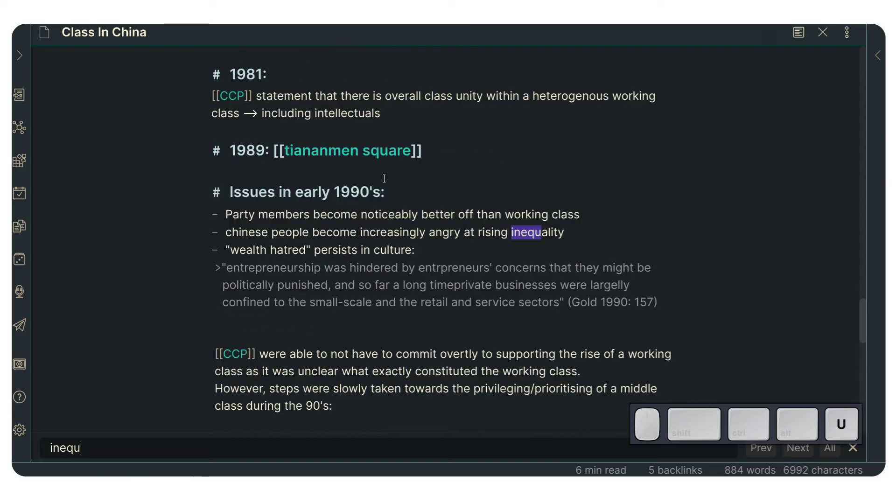
key("Return")
key("Escape")
key("alt+h")
key("alt+Escape")
key("alt+k")
key("alt+j")
key("alt+d")
key("alt+Escape")
key("alt+i")
key("alt+[")
key("alt+c")
key("alt+l")
key("alt+a")
key("alt+s")
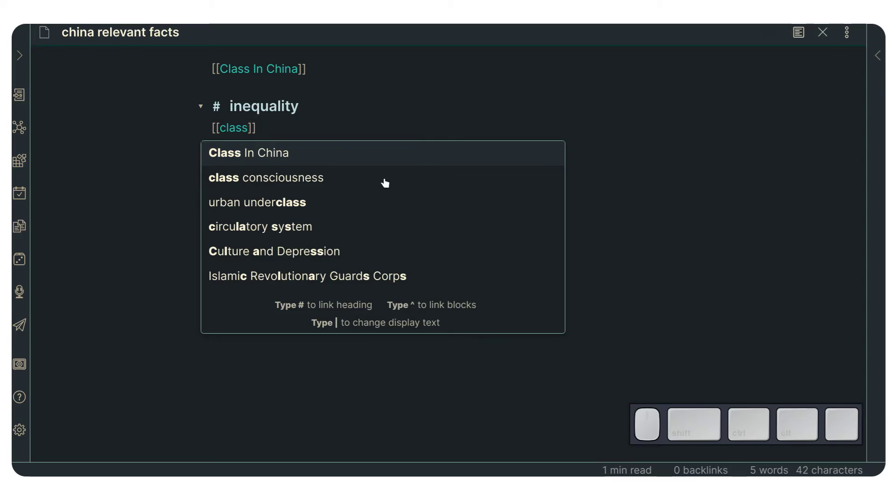
- Complete the link to Class In China's 'Issues in early 1990's' heading and show it in reading view
key("Tab")
key("shift+3")
scroll("down", 3)
scroll("up", 3)
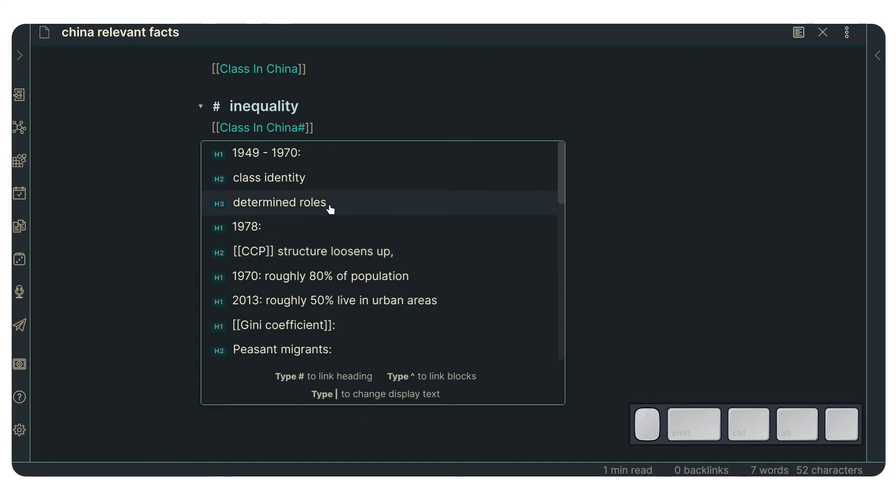
scroll("up", 3)
key("1")
key("9")
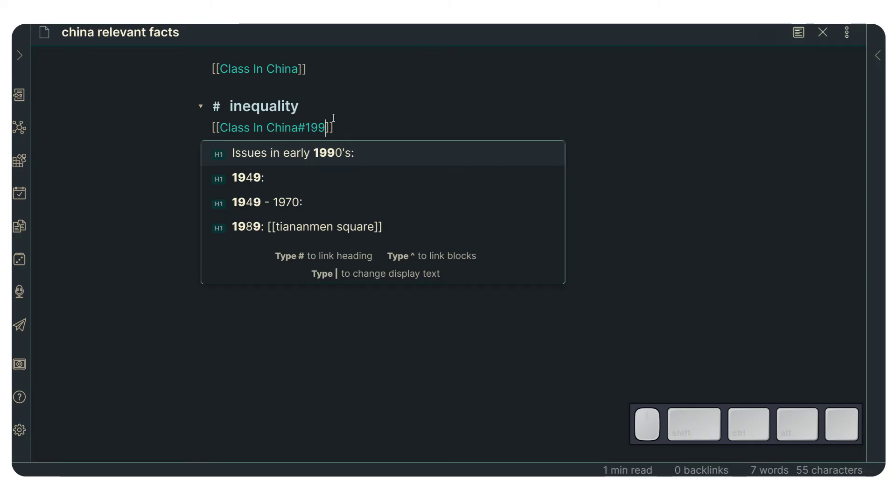
key("Return")
key("Escape")
key("h")
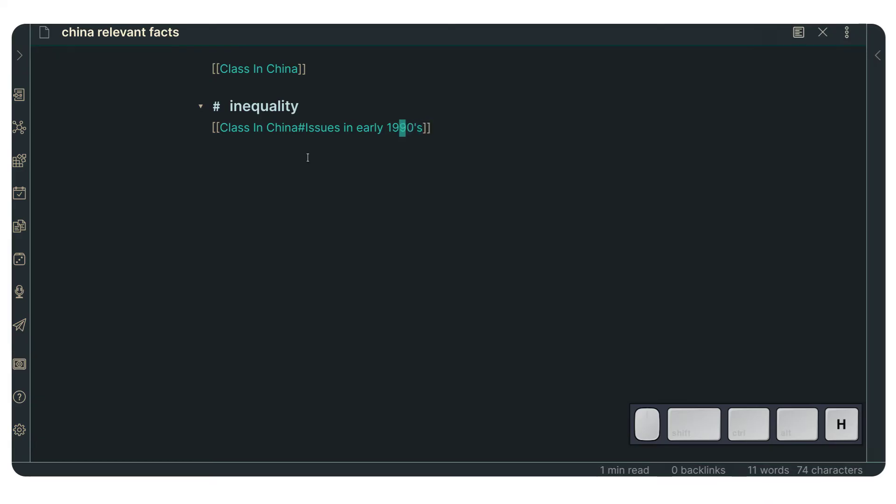
key("ctrl+e")
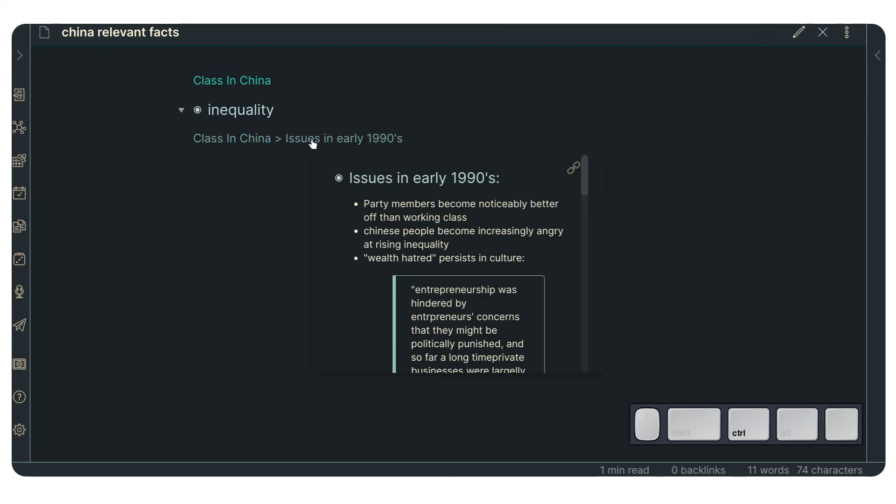
- Follow the heading link, then start a second [[Class In China^ link listing its blocks ^a305ce and ^0ce33b
left_click(328, 142)
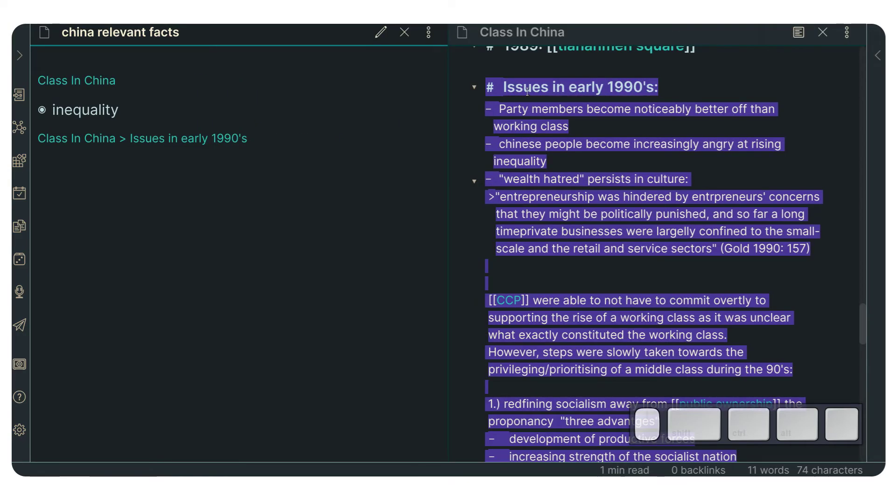
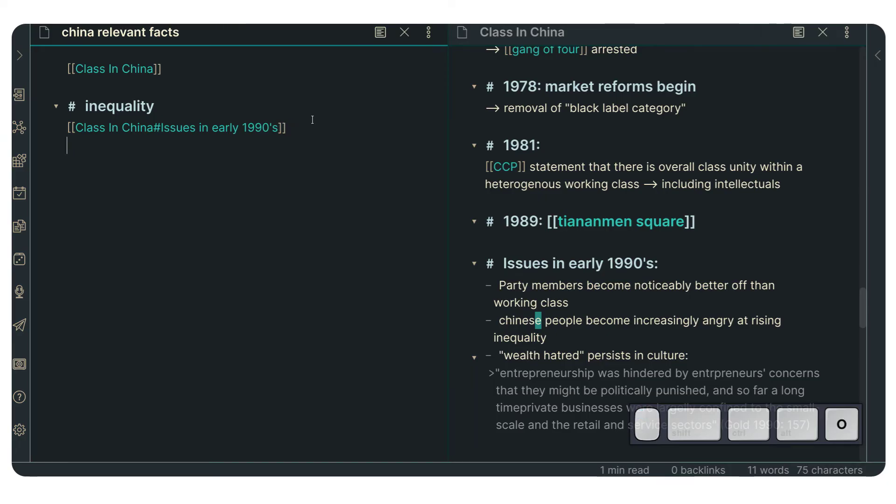
key("[")
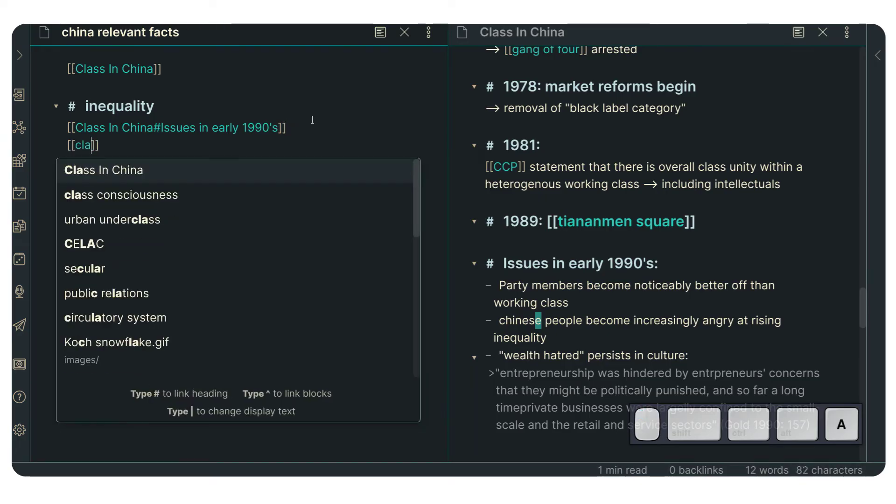
key("Tab")
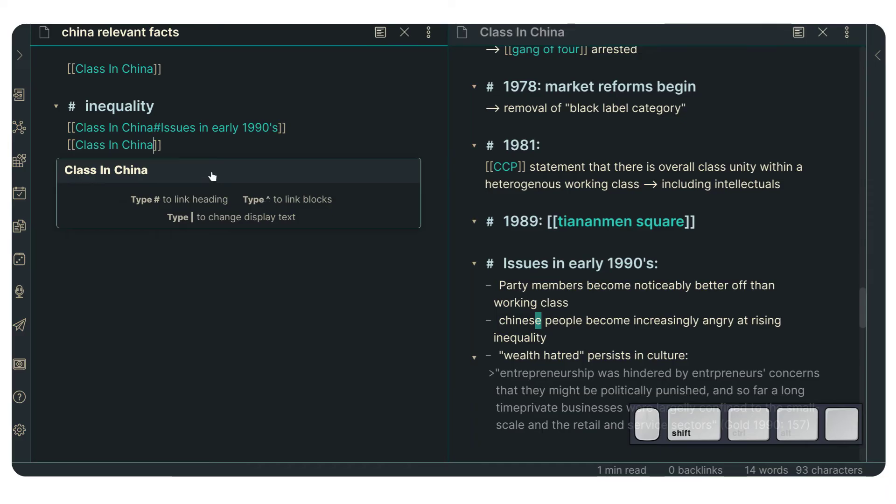
key("shift+6")
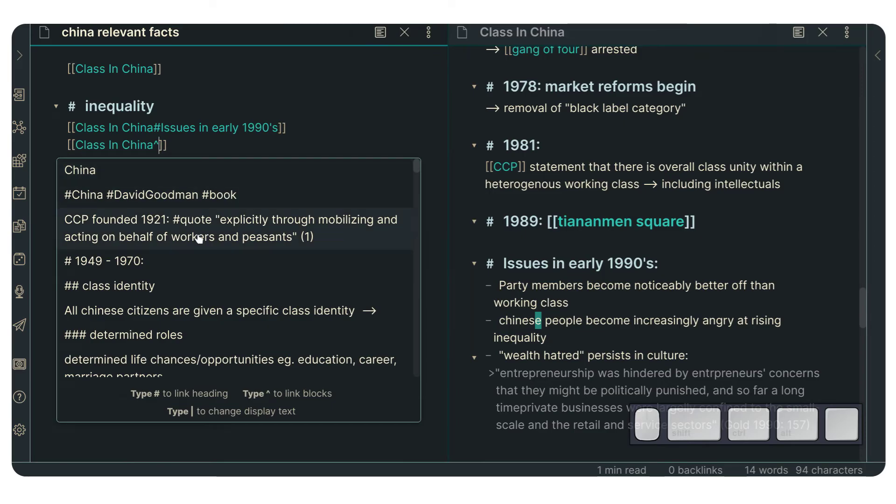
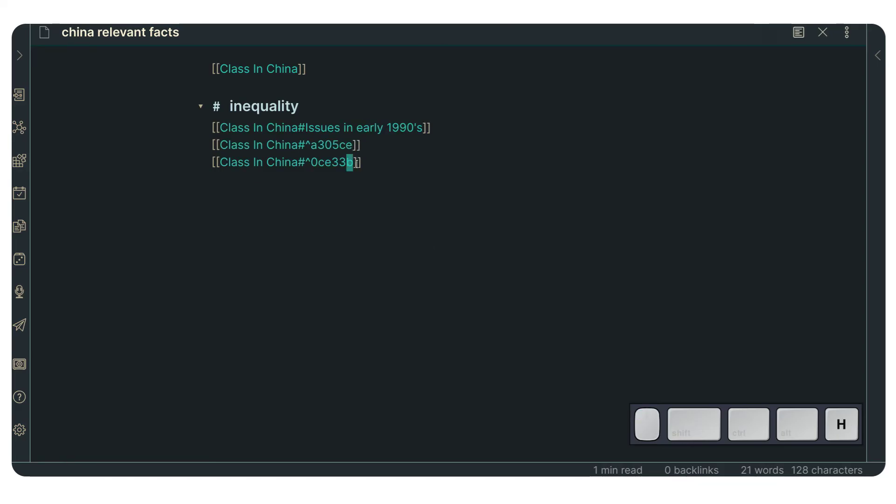
- Check the block that the class relations link points to in Class In China
key("ctrl+e")
key("ctrl+Left")
left_click(297, 184)
left_click(310, 174)
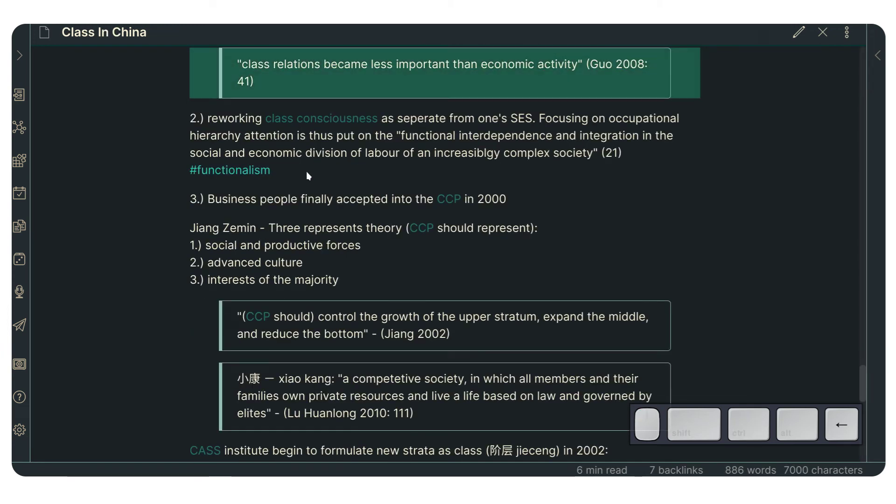
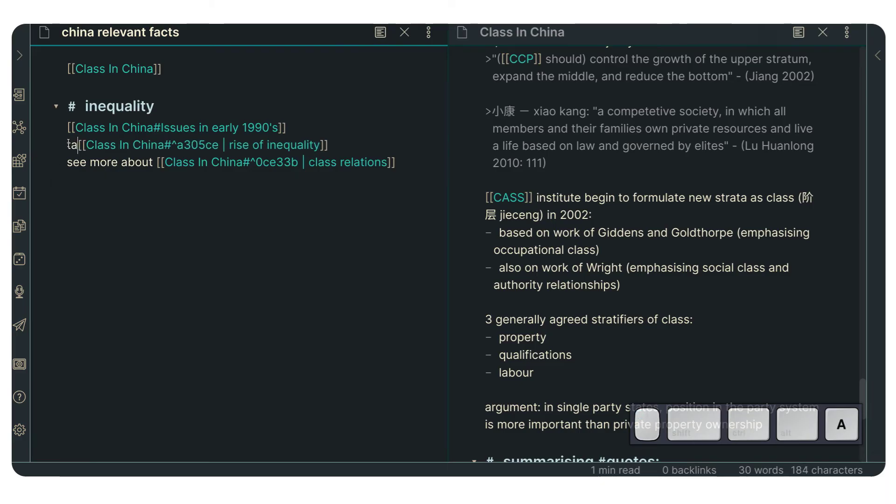
- Add lead-in text 'take a look at' and 'see more about' before the aliased block links and view in reading mode
key("space")
key("space")
key("space")
key("space")
key("Escape")
key("ctrl+e")
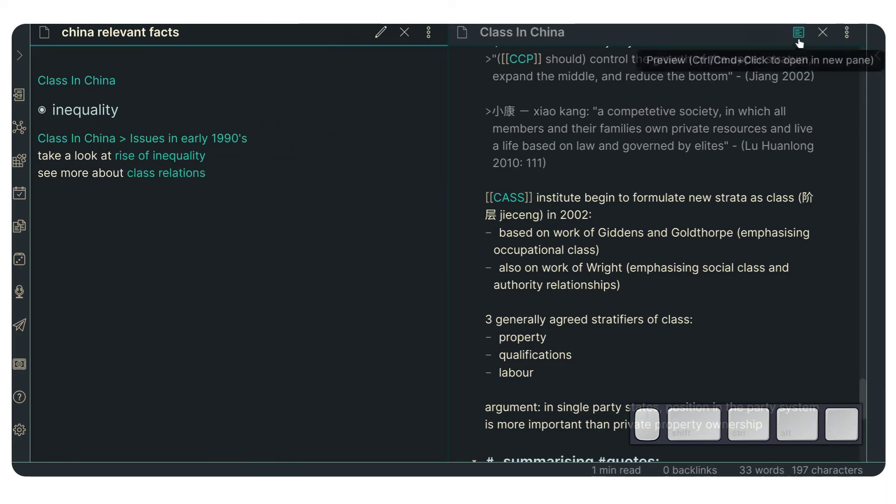
left_click(819, 35)
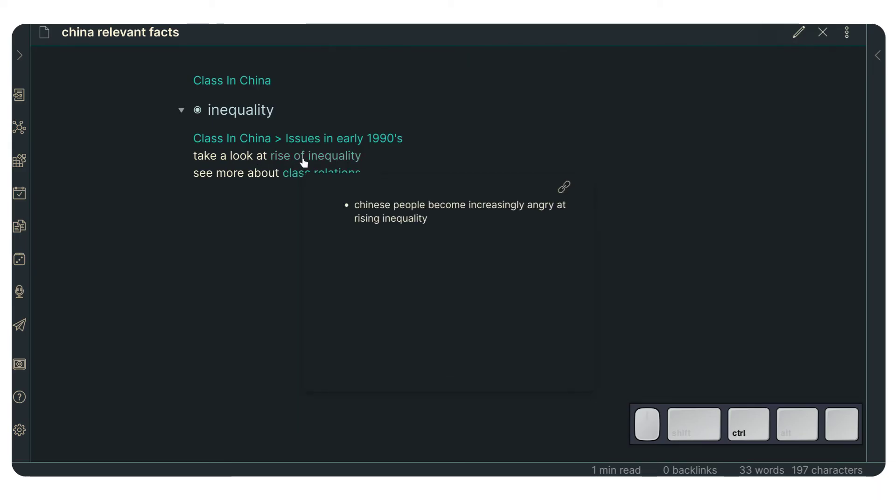
left_click(306, 160)
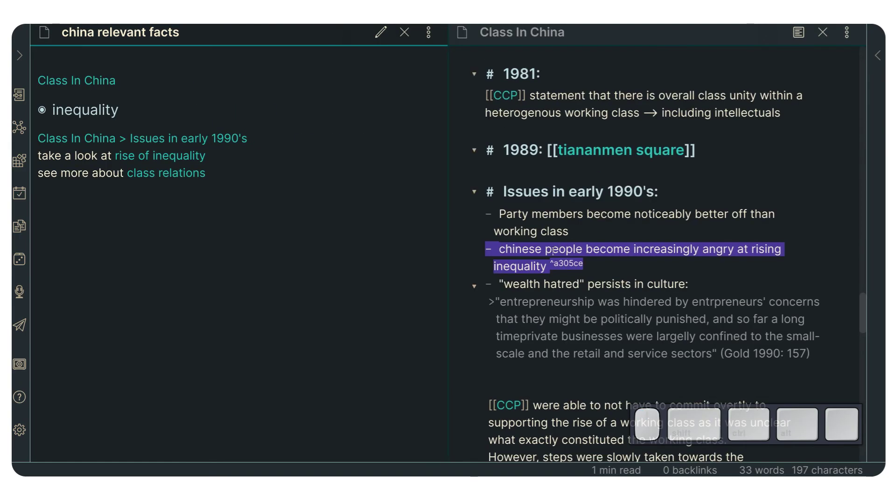
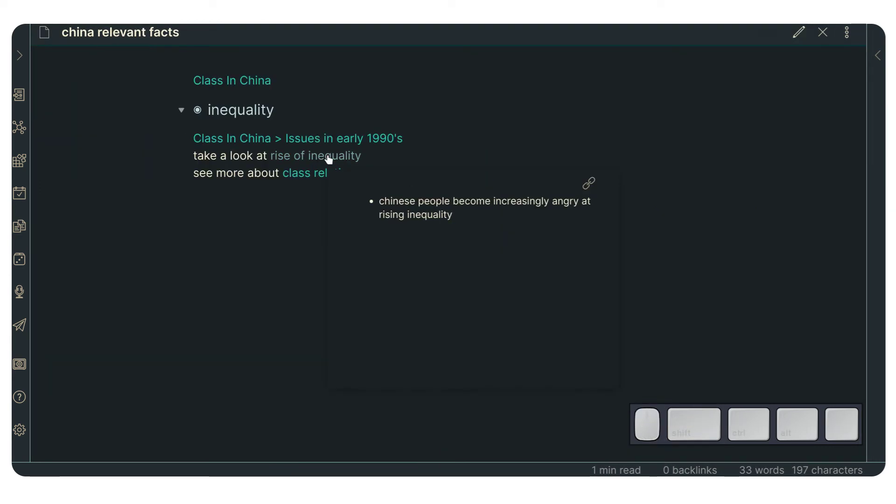
left_click(398, 210)
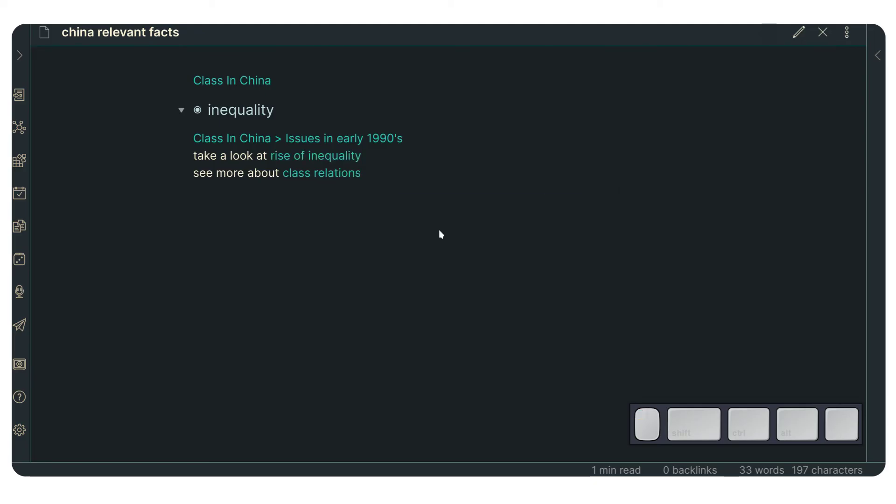
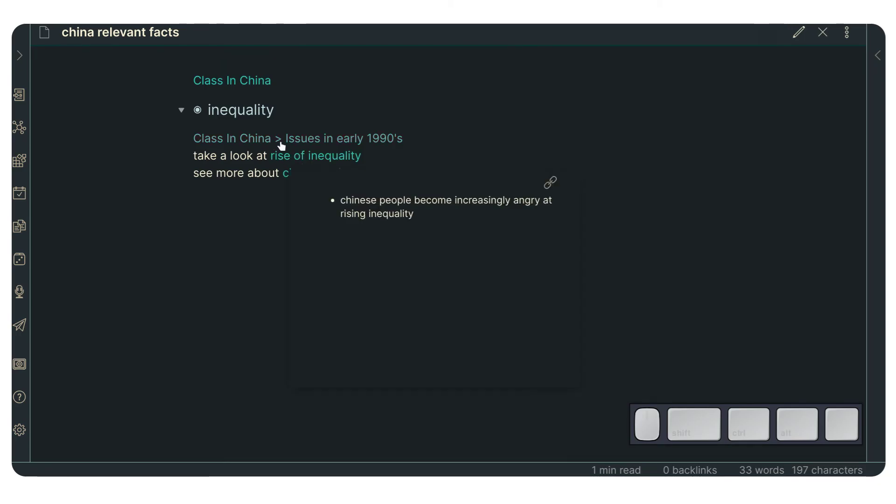
- Confirm Page preview is enabled in Core plugins and close Settings
left_click(227, 225)
key("ctrl+,")
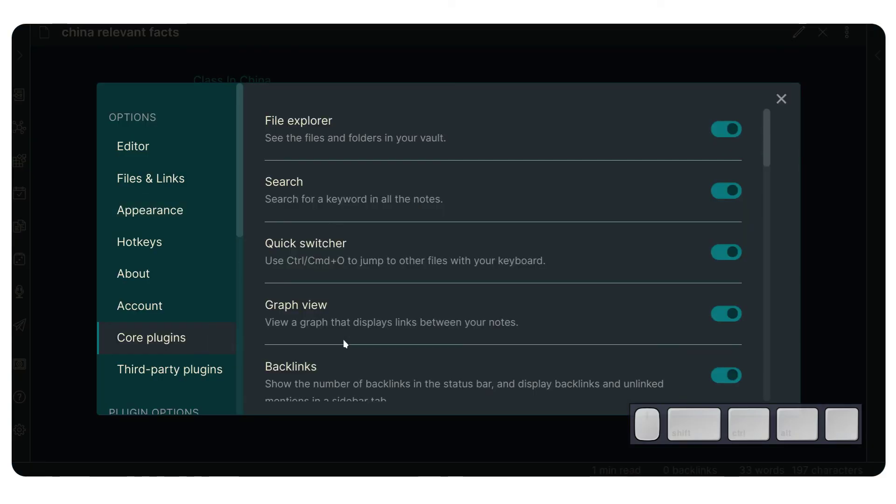
scroll("down", 3)
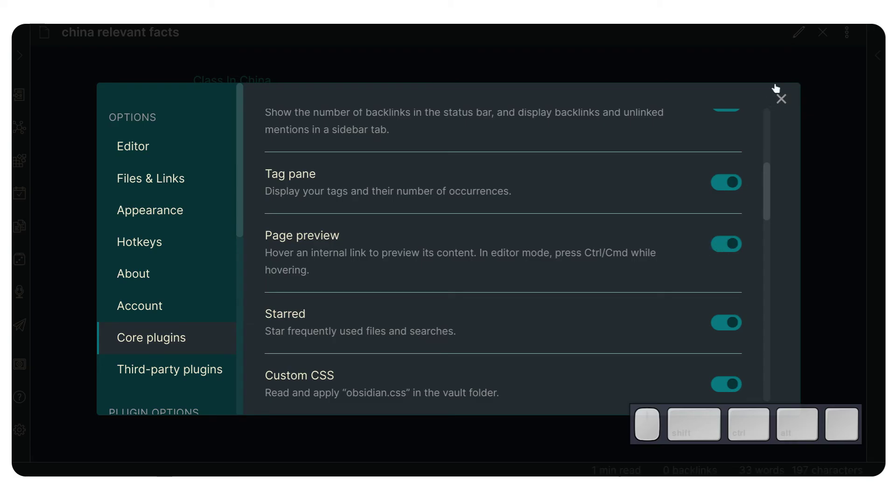
left_click(786, 106)
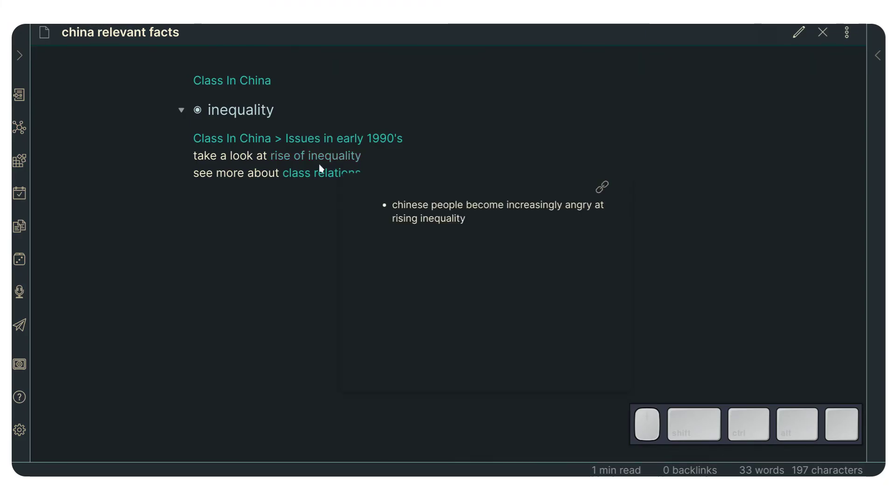
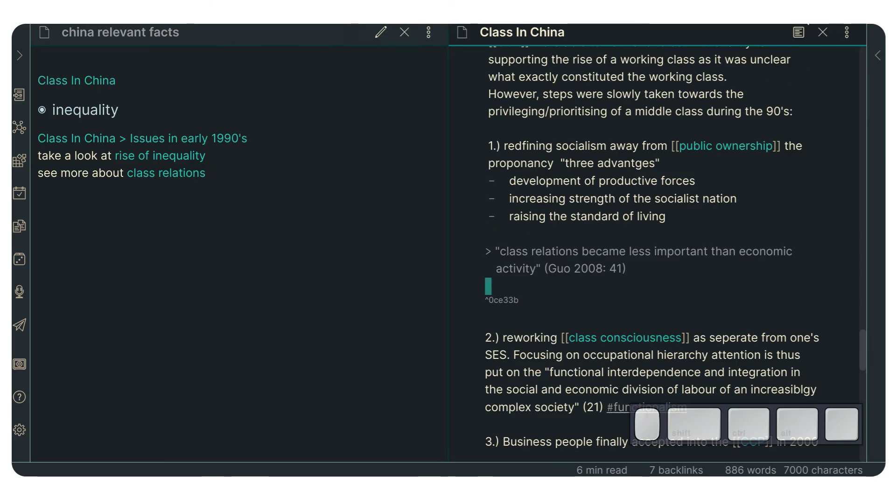
- Reopen Class In China at its 'Issues in early 1990's' heading beside the note in editing mode
left_click(826, 37)
left_click(406, 178)
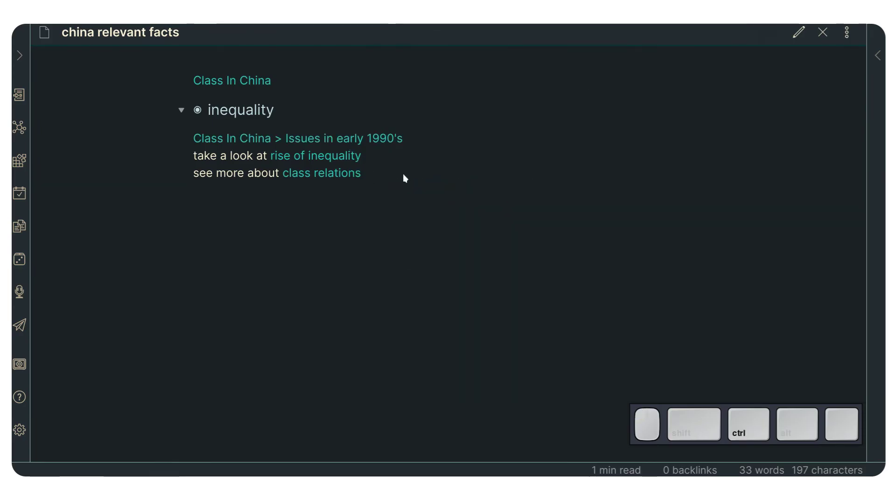
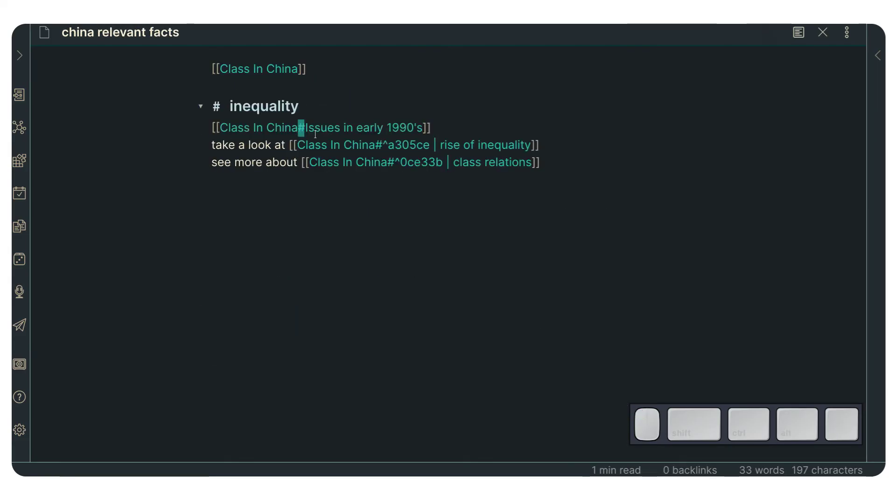
key("ctrl+e")
left_click(286, 139)
left_click(325, 189)
key("ctrl+e")
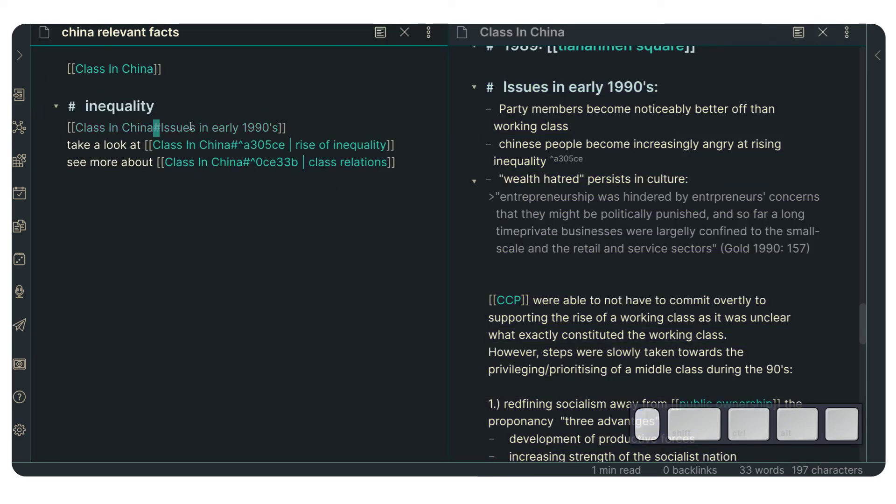
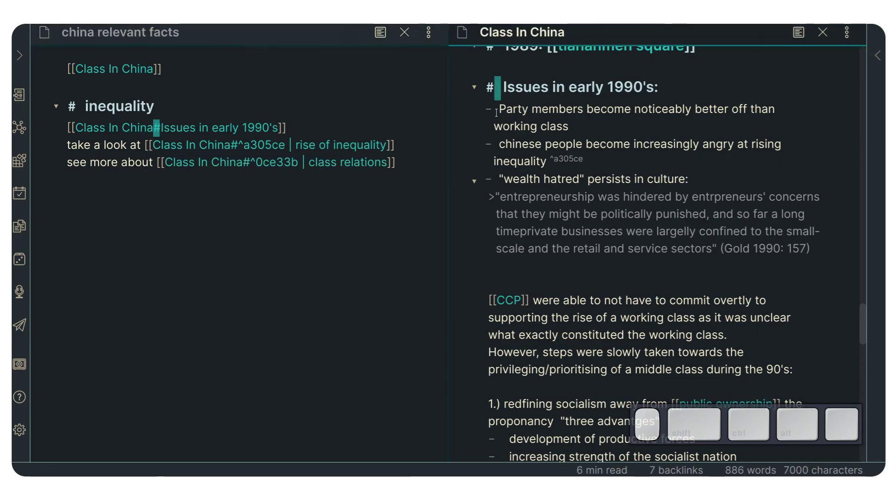
scroll("up", 3)
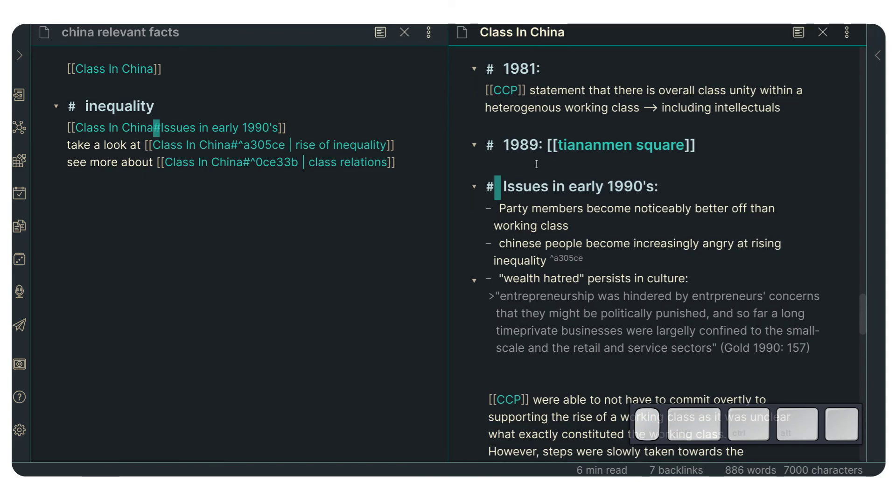
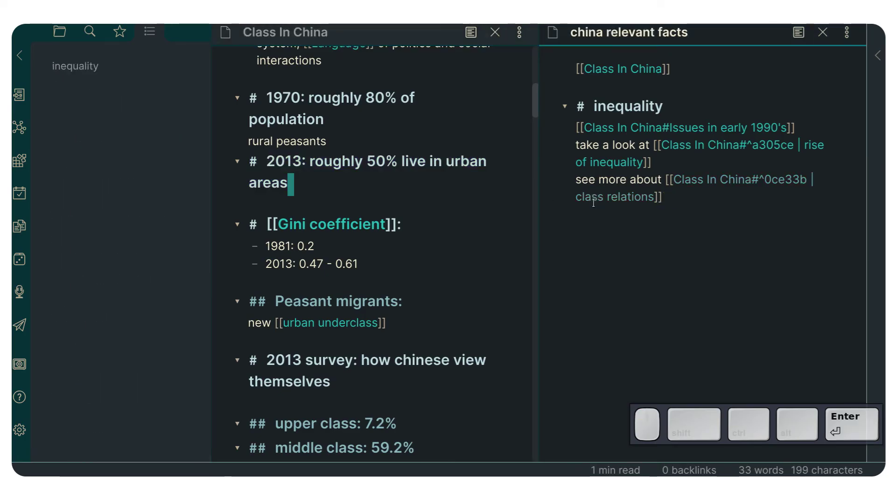
- Begin a fourth link to Class In China's '2013: roughly 50% live in urban areas' heading
key("Tab")
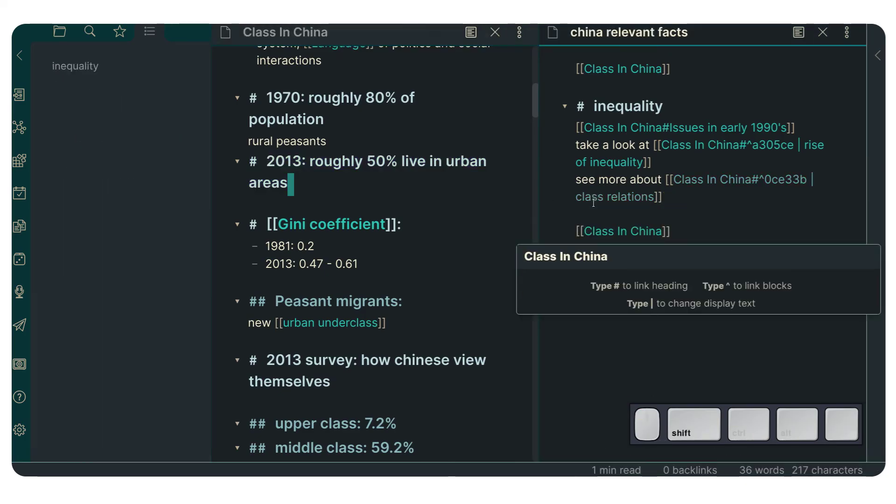
key("shift+3")
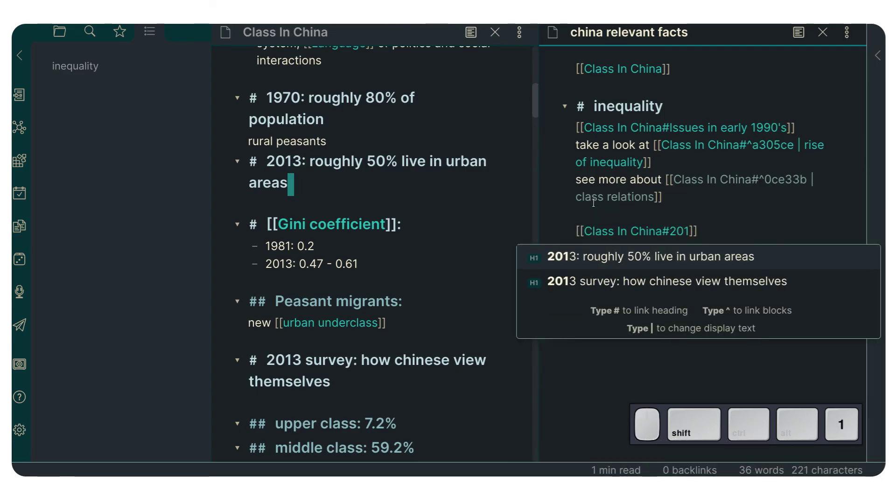
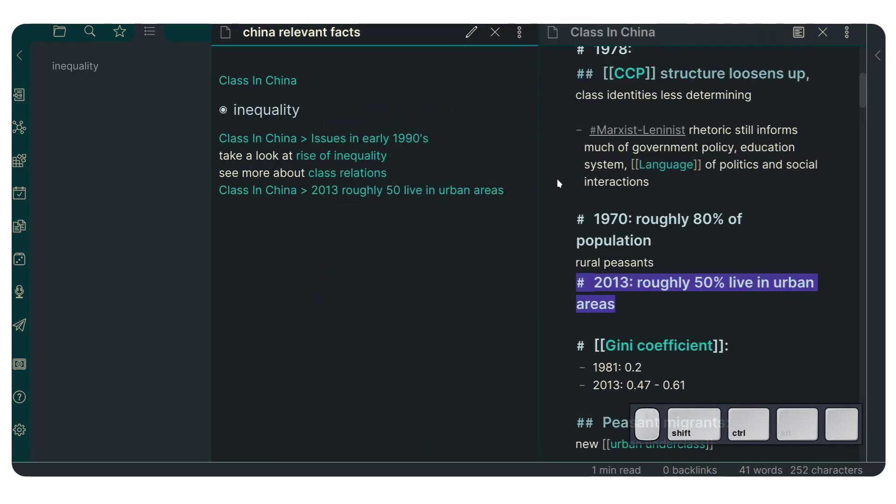
- Hide the left sidebar, undo a test edit under the 2013 heading, and close the Class In China pane
key("ctrl+shift+h")
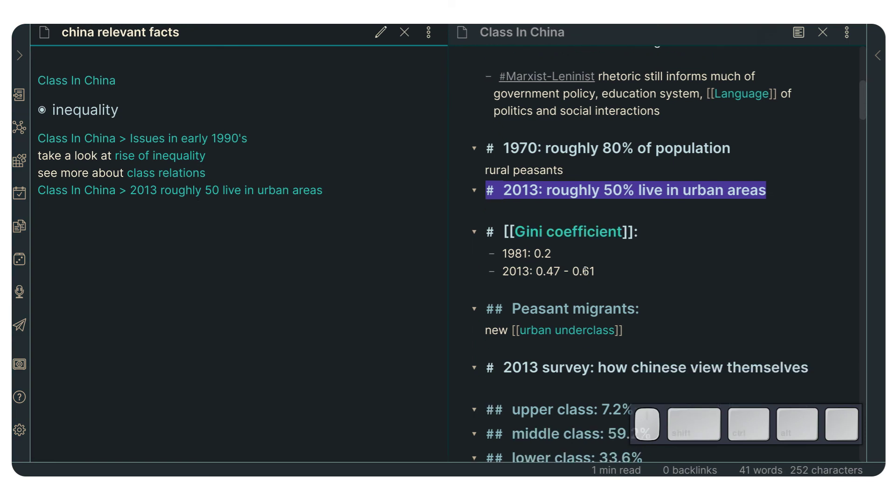
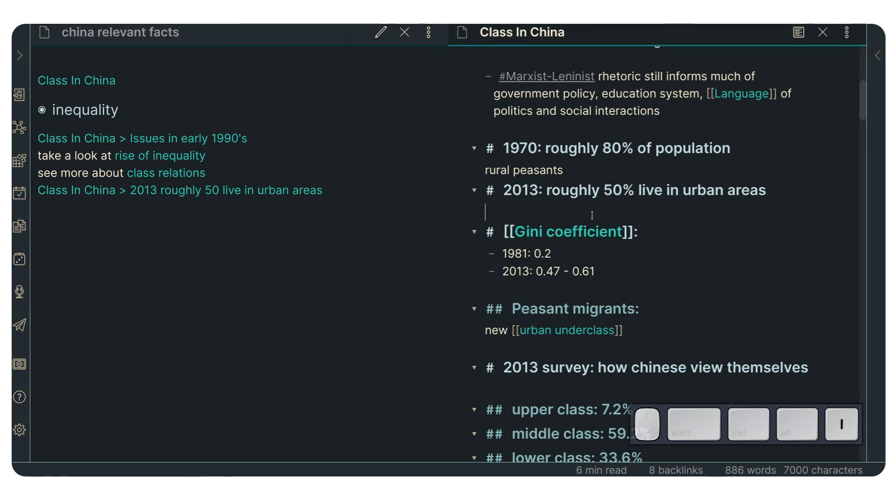
key("Escape")
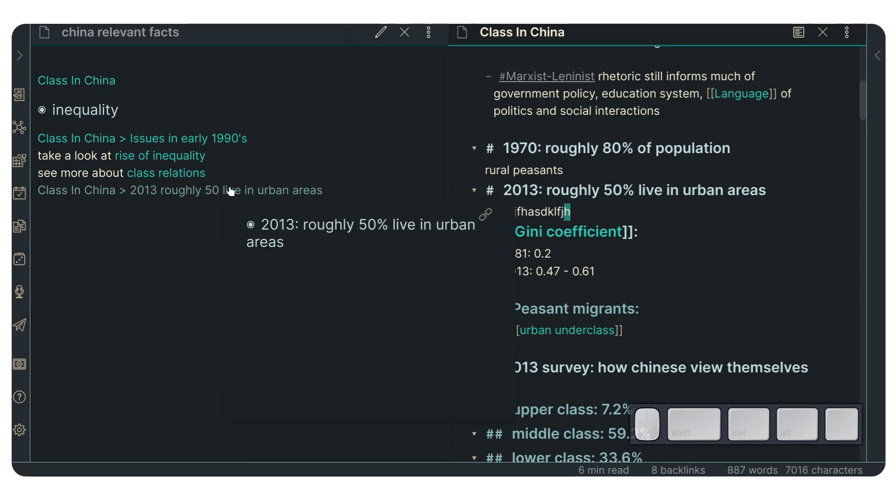
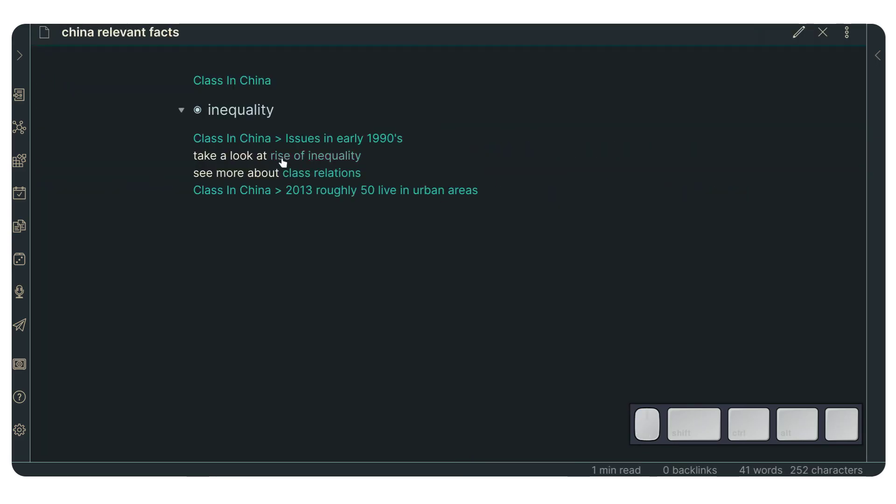
left_click(169, 165)
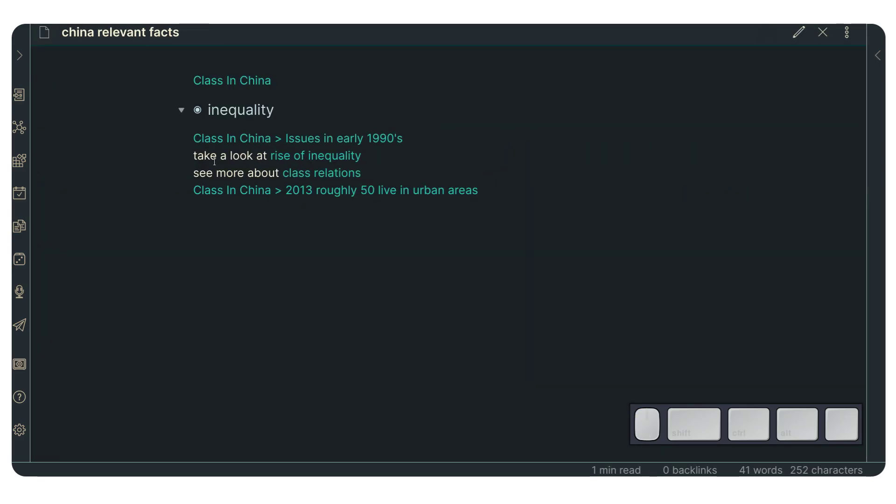
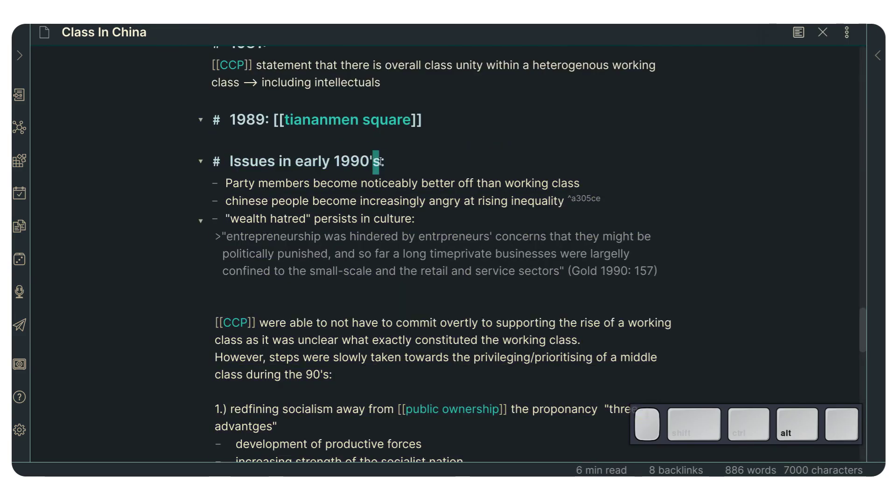
- Return from Class In China to china relevant facts and view its raw link syntax in editing mode
key("alt+h")
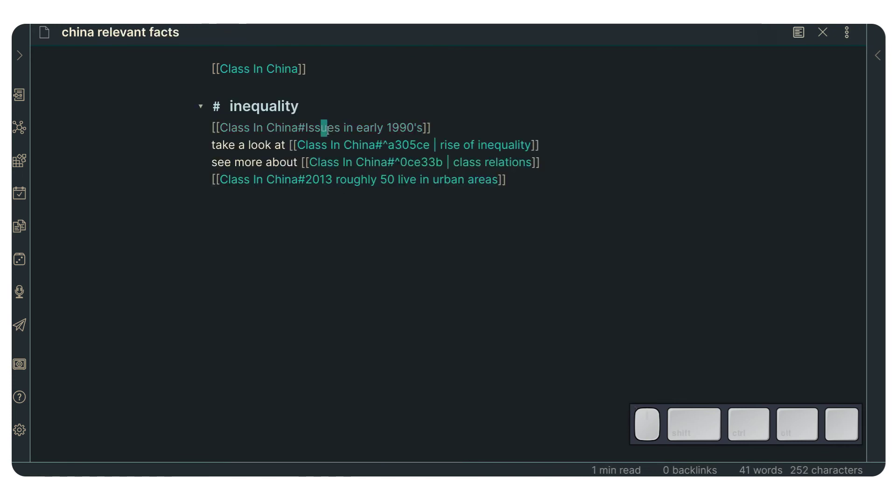
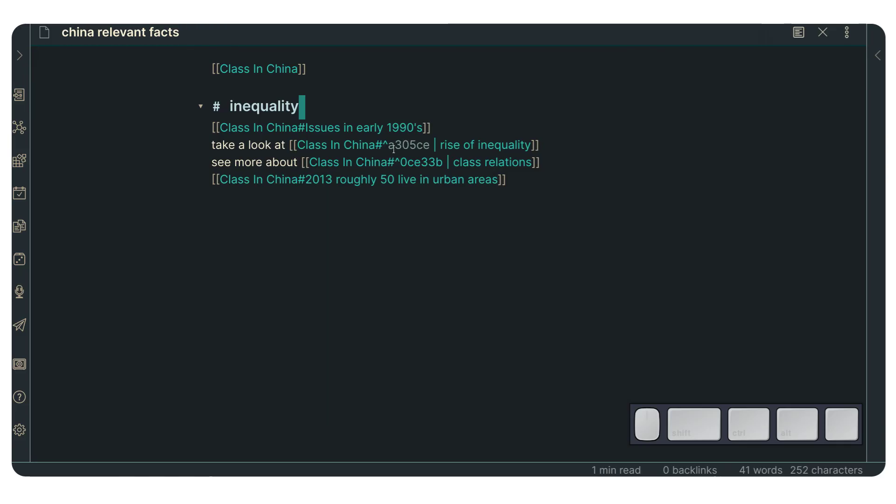
- Show the tag sidebar and the local graph of Class In China's links
key("ctrl+shift+h")
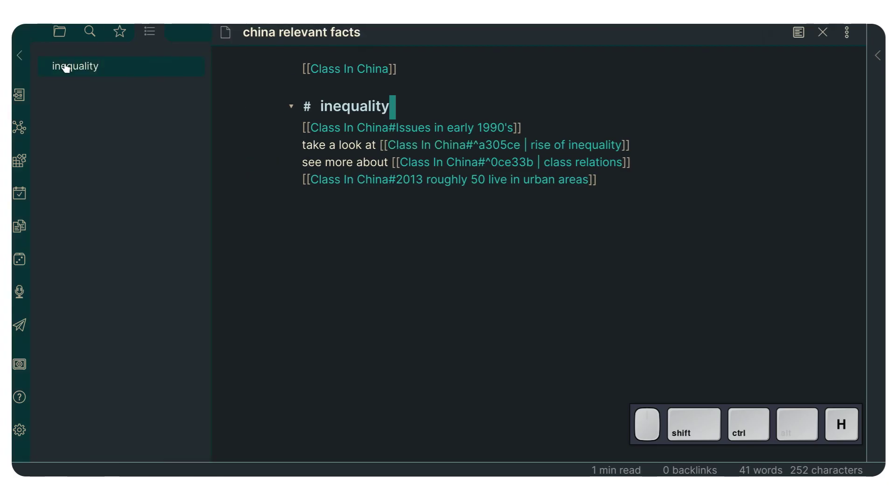
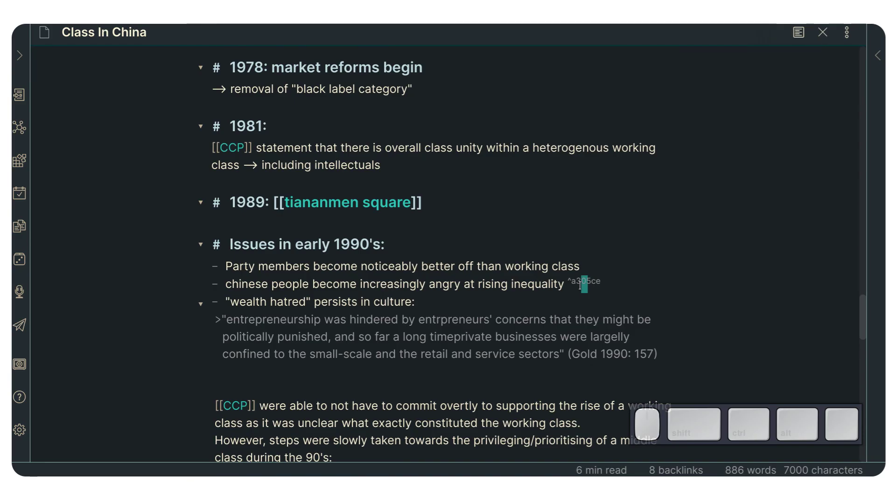
key("ctrl+shift+l")
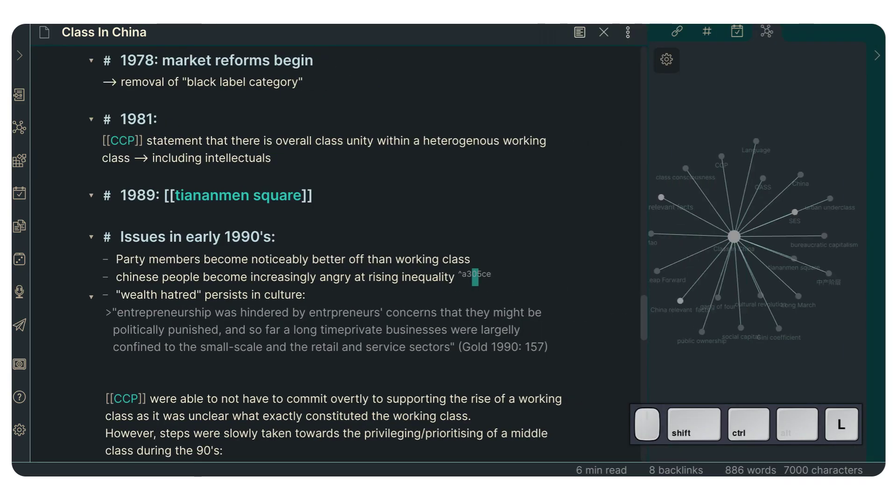
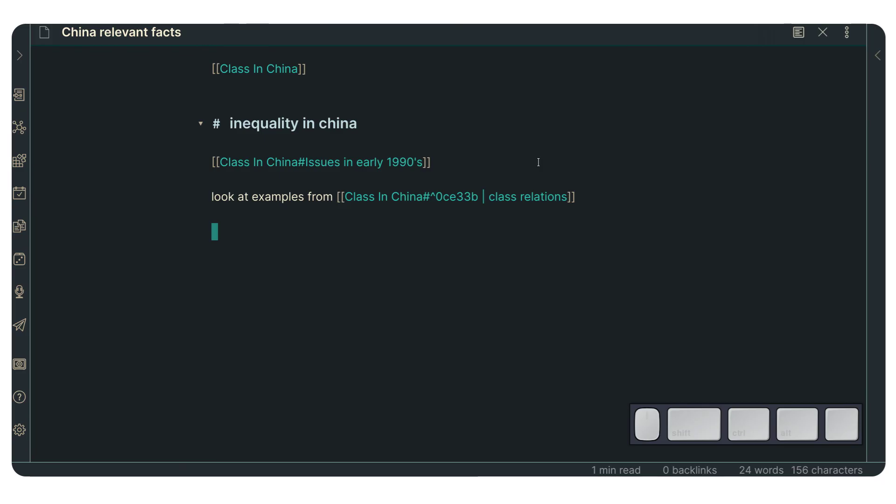
- Delete the note's trailing empty line and move up to the first link line
key("Escape")
key("g")
key("Escape")
key("j")
key("d")
key("Escape")
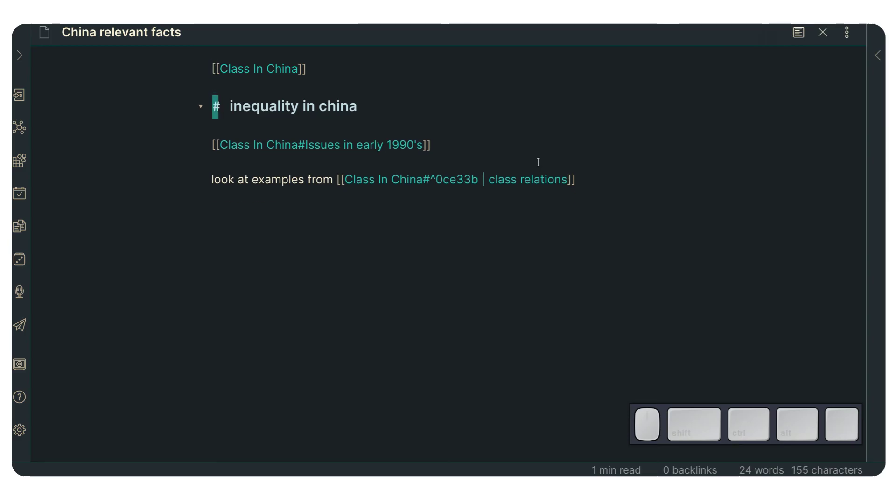
key("Escape")
key("k")
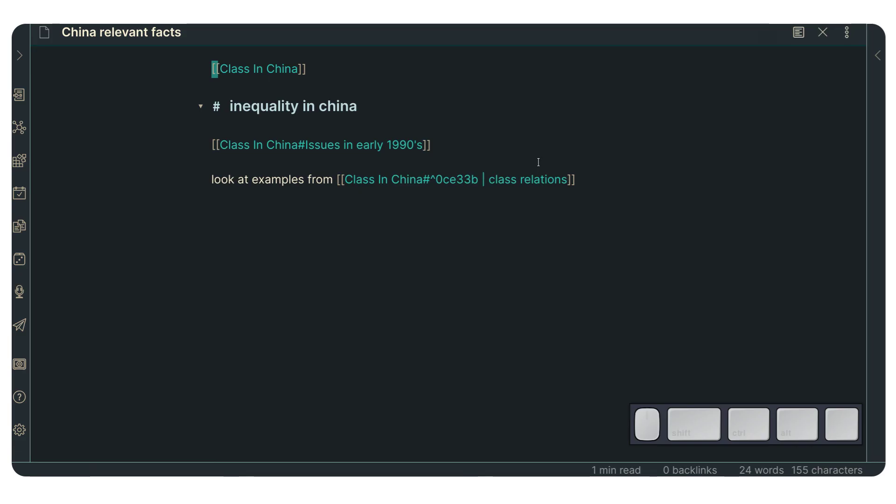
- Remove the blank line between the two links so they sit on consecutive lines
key("Escape")
key("j")
key("j")
key("d")
key("Escape")
key("k")
key("Escape")
key("j")
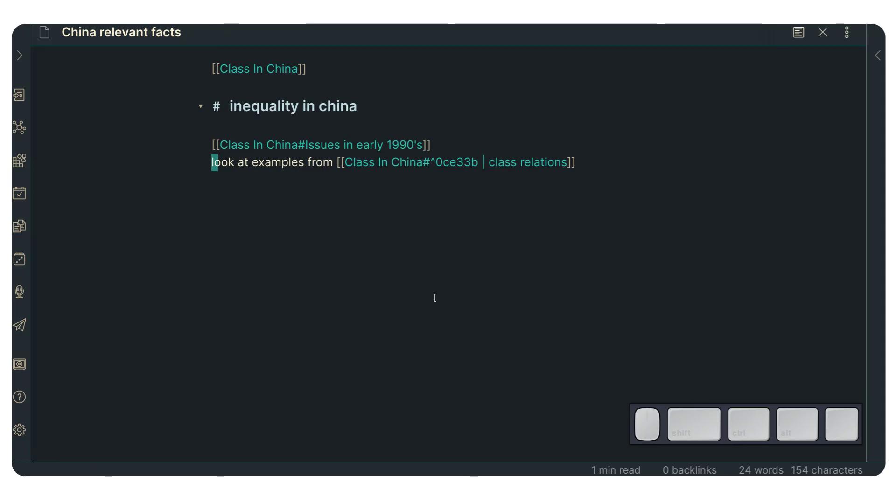
key("Escape")
key("k")
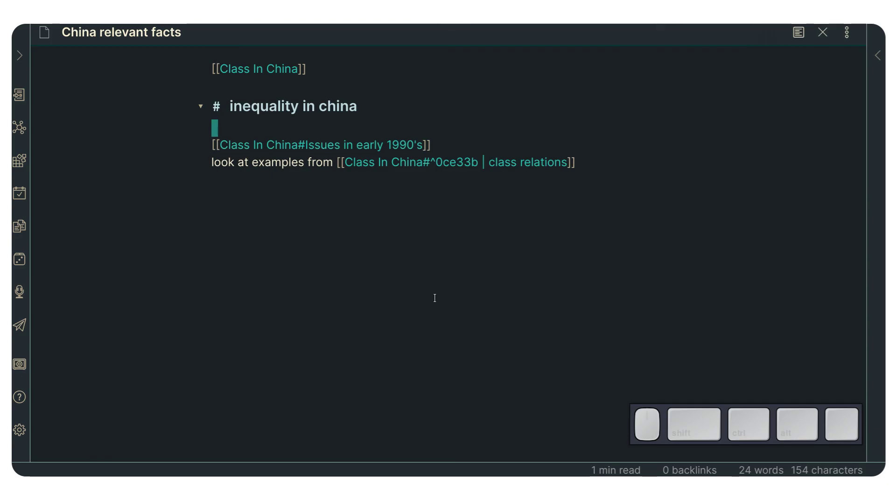